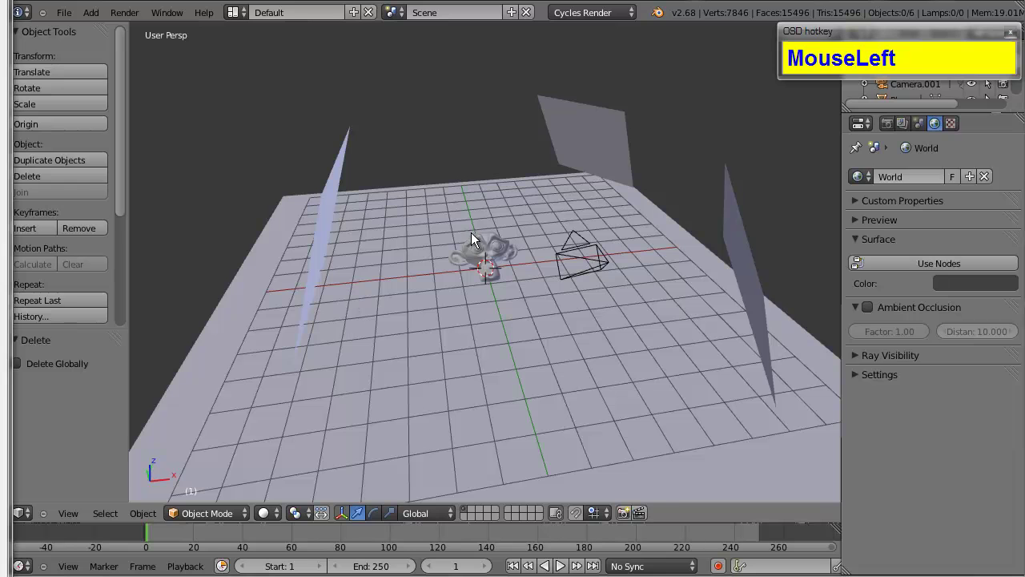
# Select Suzanne and remove her existing material slot
pyautogui.rightClick(490, 244)
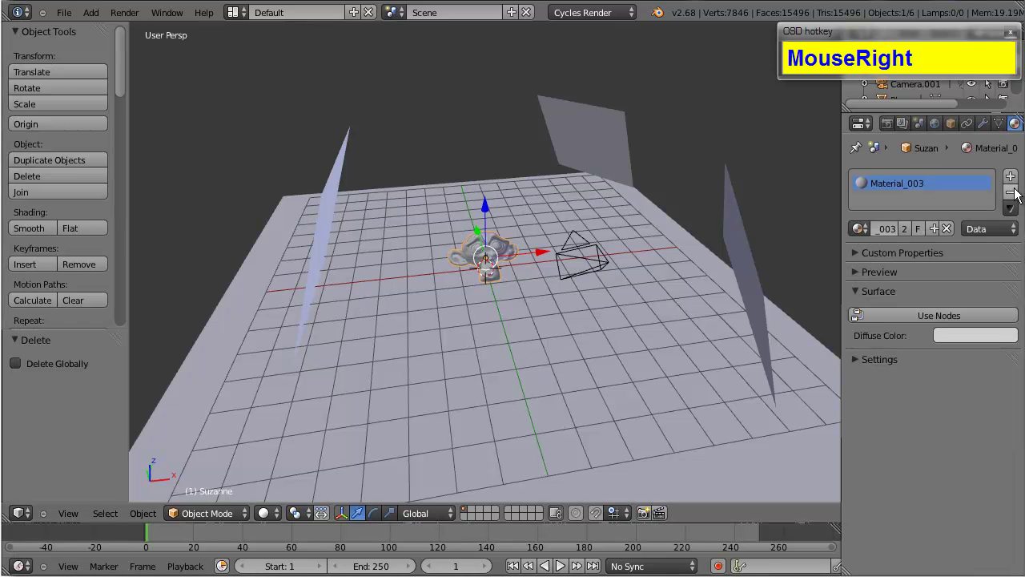
pyautogui.moveTo(1019, 198); pyautogui.dragTo(543, 280)
# Orbit and zoom the 3D view to bring the monkey head closer
pyautogui.scroll(-3)
pyautogui.scroll(3)
pyautogui.moveTo(640, 143); pyautogui.dragTo(605, 153)
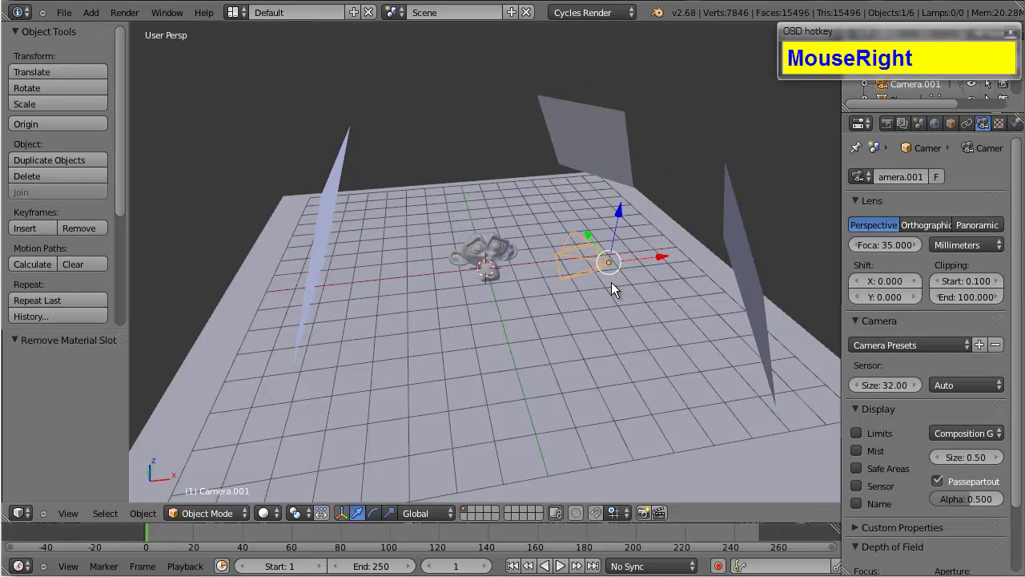
pyautogui.scroll(3)
pyautogui.scroll(-3)
pyautogui.scroll(3)
pyautogui.click(580, 342)
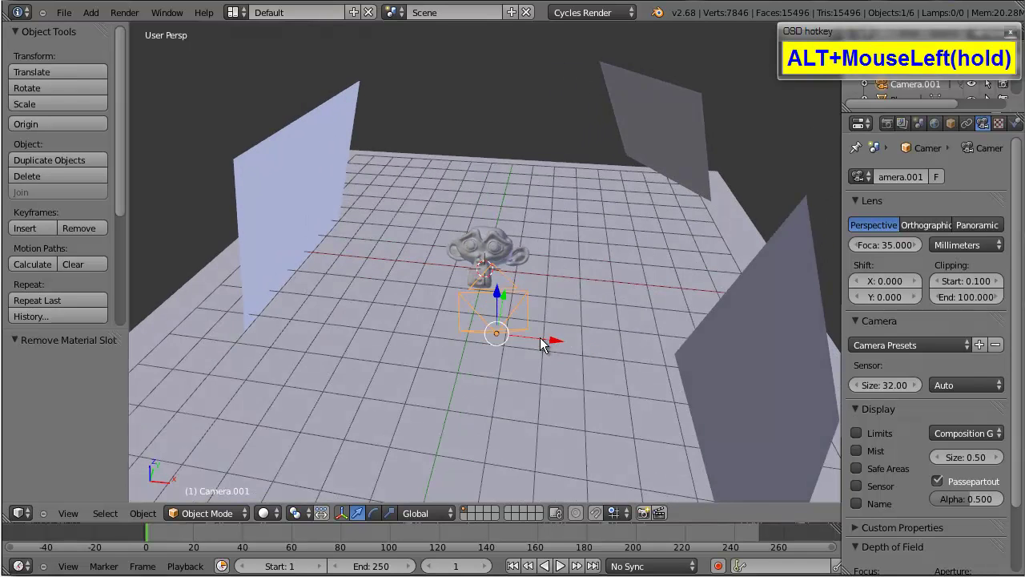
pyautogui.scroll(3)
pyautogui.click(546, 348)
pyautogui.scroll(3)
pyautogui.scroll(-3)
pyautogui.click(505, 331)
pyautogui.scroll(-3)
pyautogui.click(513, 343)
pyautogui.scroll(3)
pyautogui.click(519, 342)
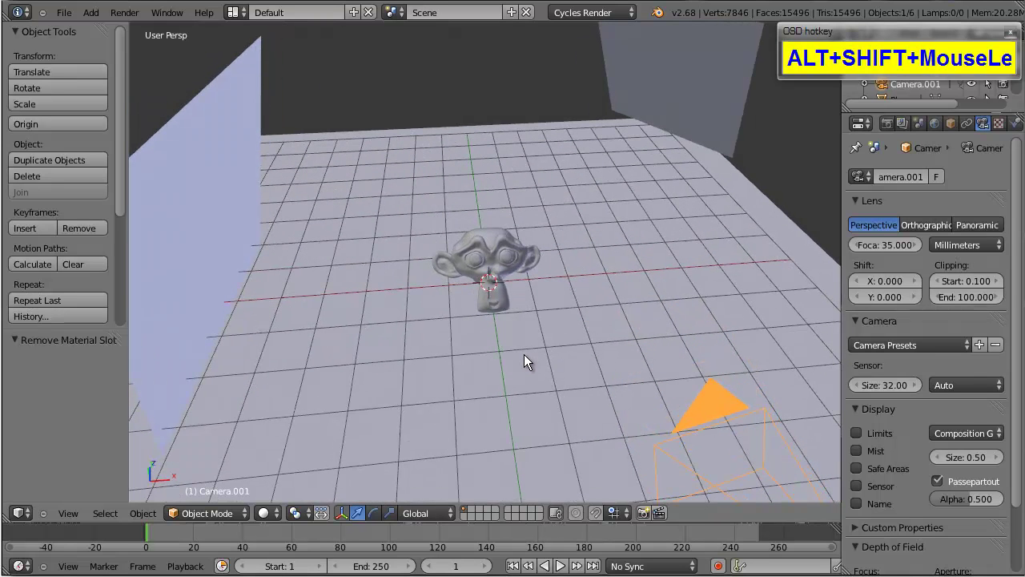
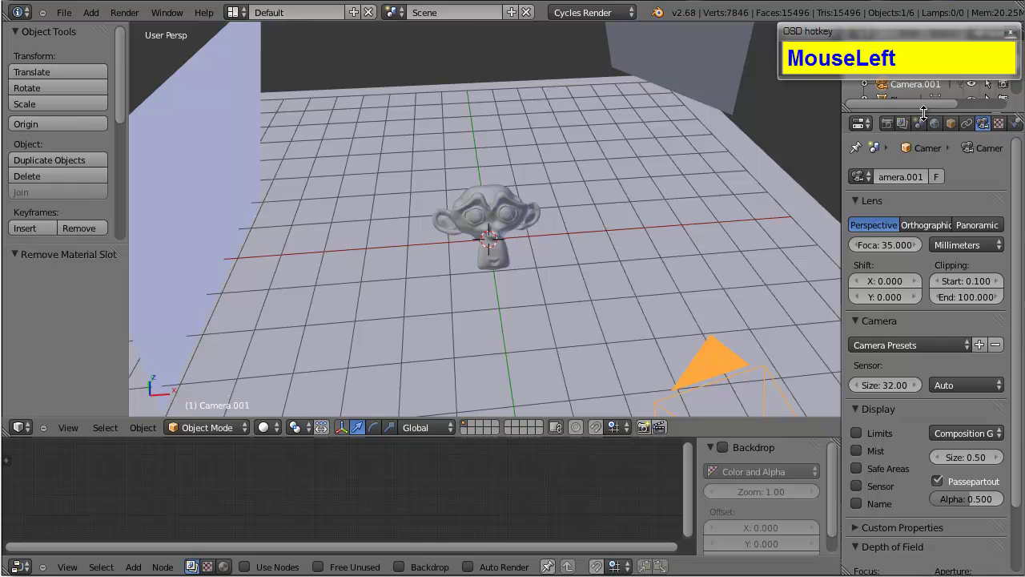
# Select Suzanne and create a new Material.001 with a Diffuse BSDF surface
pyautogui.rightClick(522, 218)
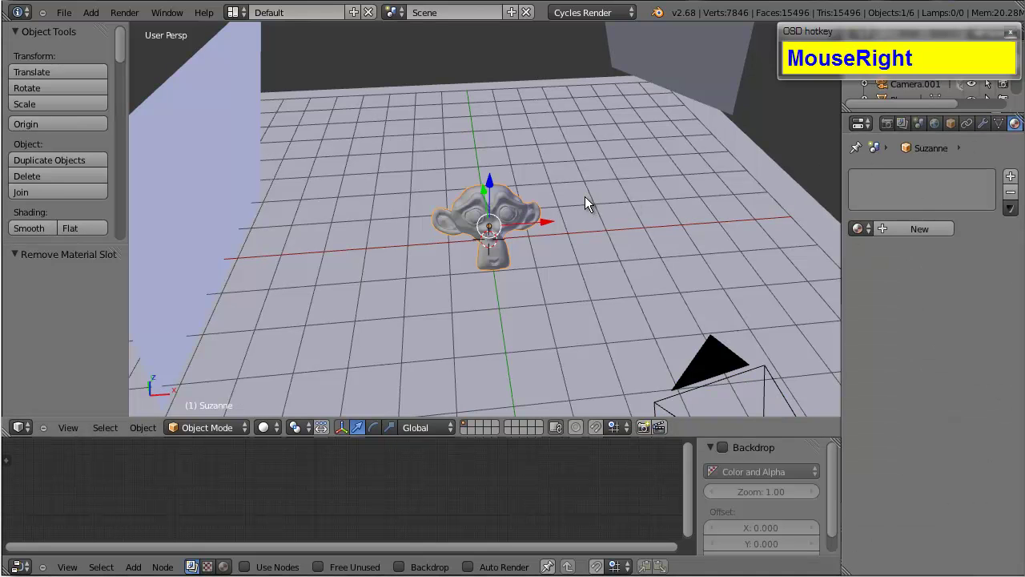
pyautogui.rightClick(746, 201)
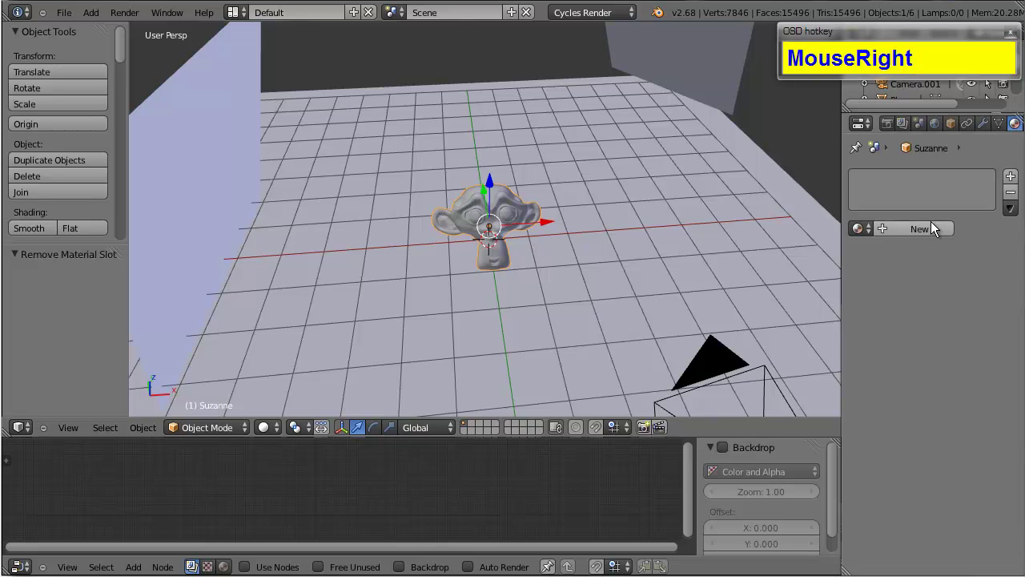
pyautogui.click(937, 234)
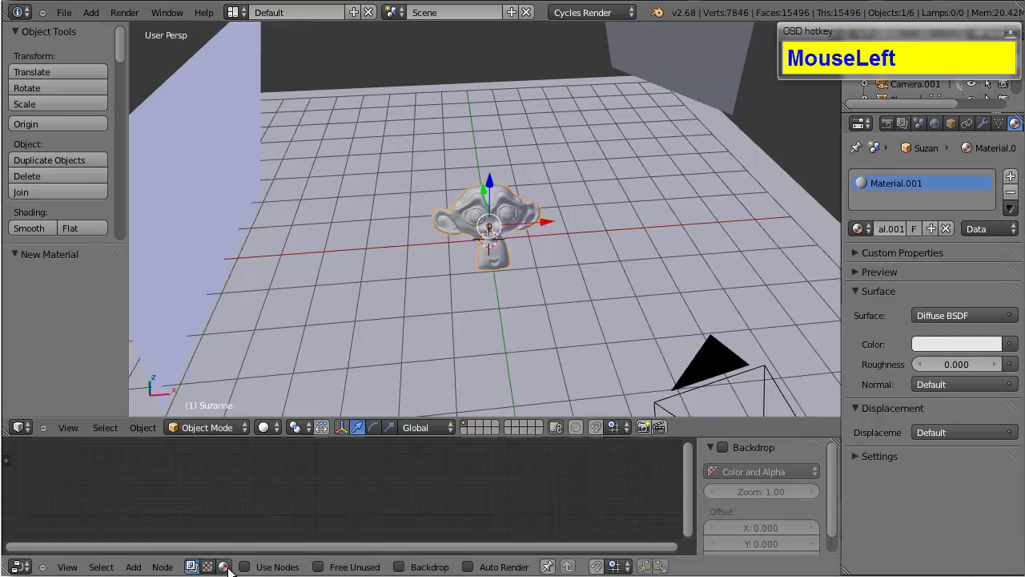
# Show Material.001 as shader nodes and enlarge the node editing area
pyautogui.scroll(3)
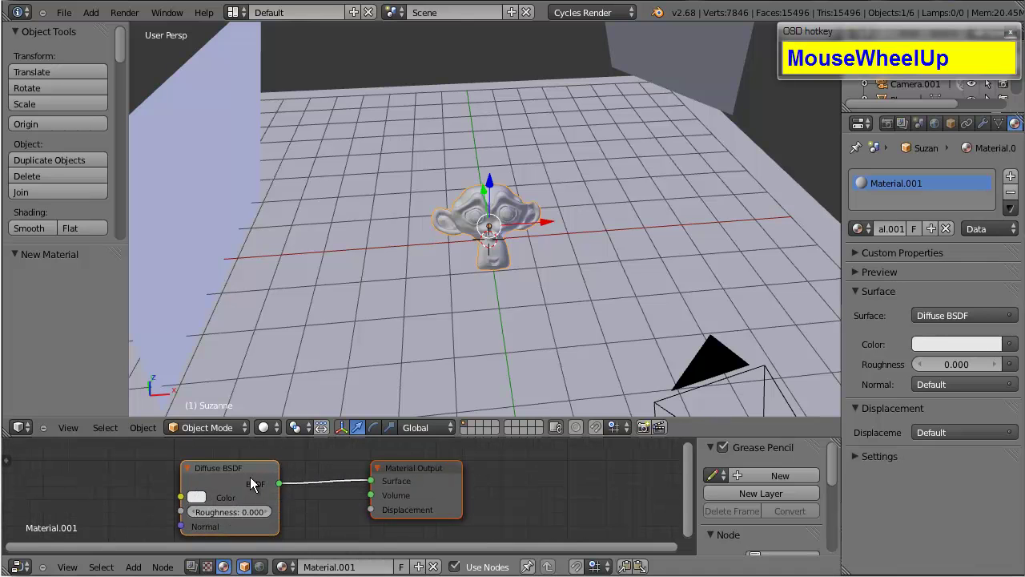
pyautogui.click(378, 479)
pyautogui.moveTo(532, 433); pyautogui.dragTo(491, 334)
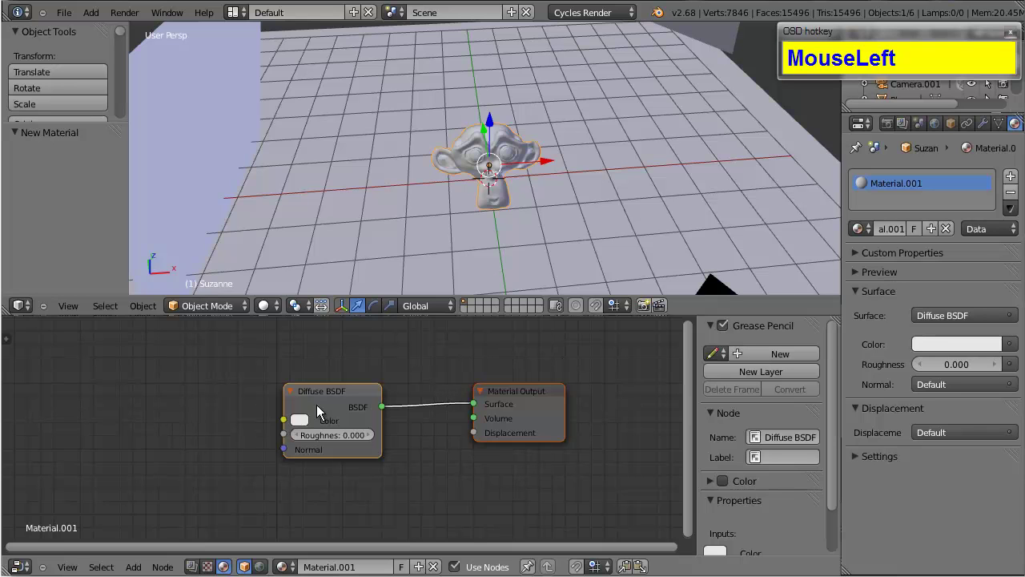
# Delete the default Diffuse BSDF node, leaving only the Material Output
pyautogui.click(367, 398)
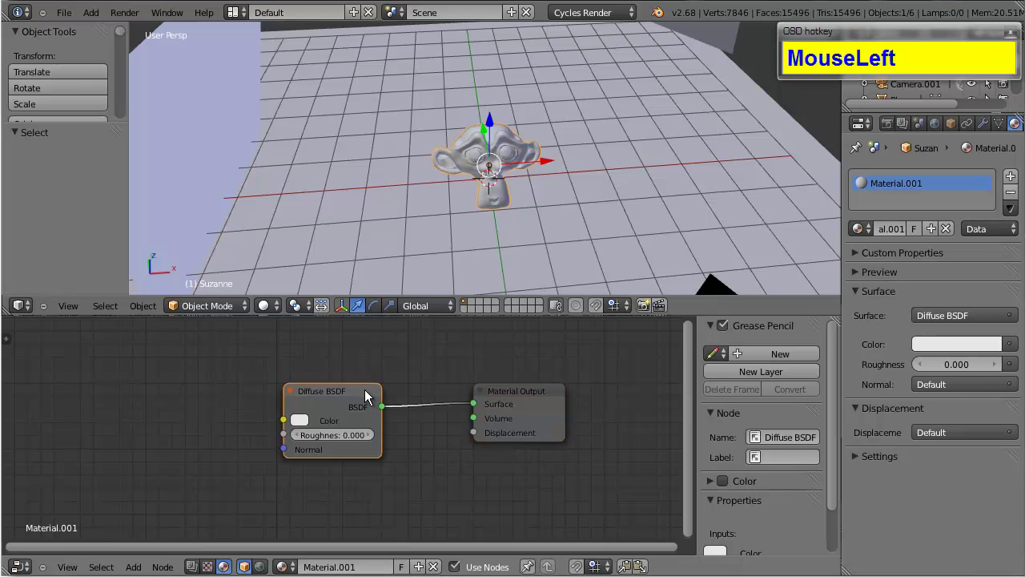
pyautogui.press('x')
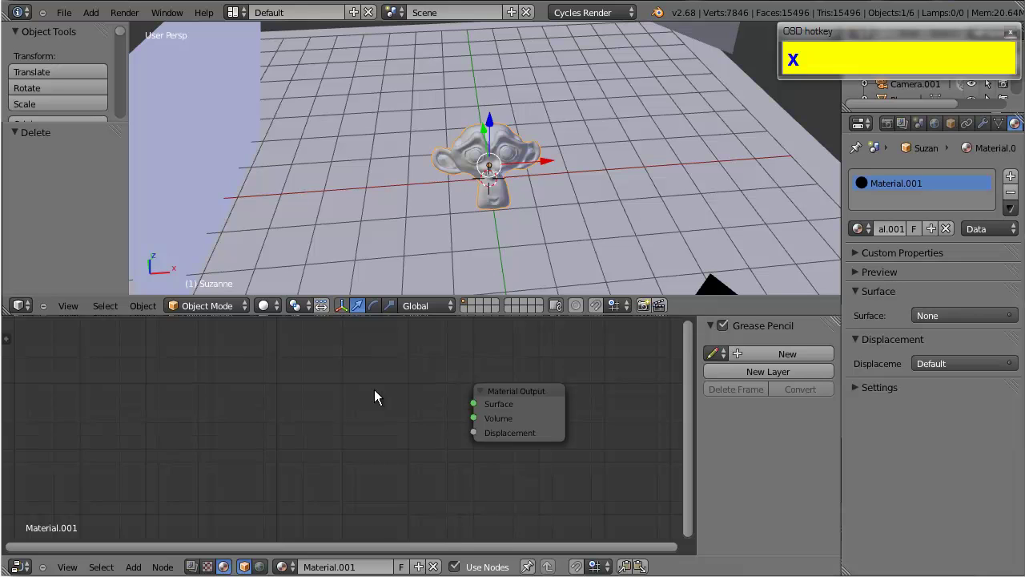
# Add a Mix Shader feeding the Material Output surface with Fac 0.100
pyautogui.press('shift+a')
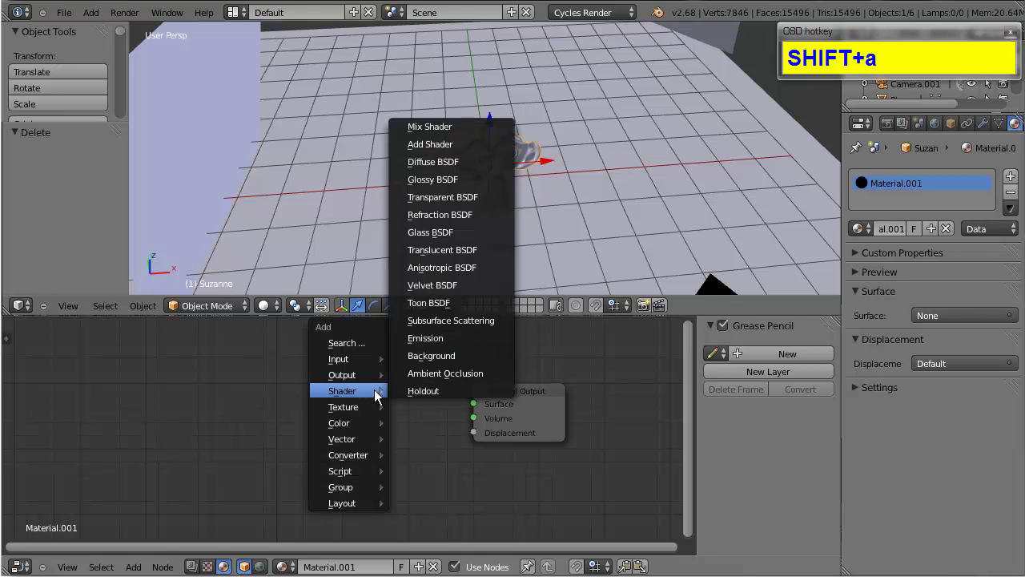
pyautogui.click(469, 131)
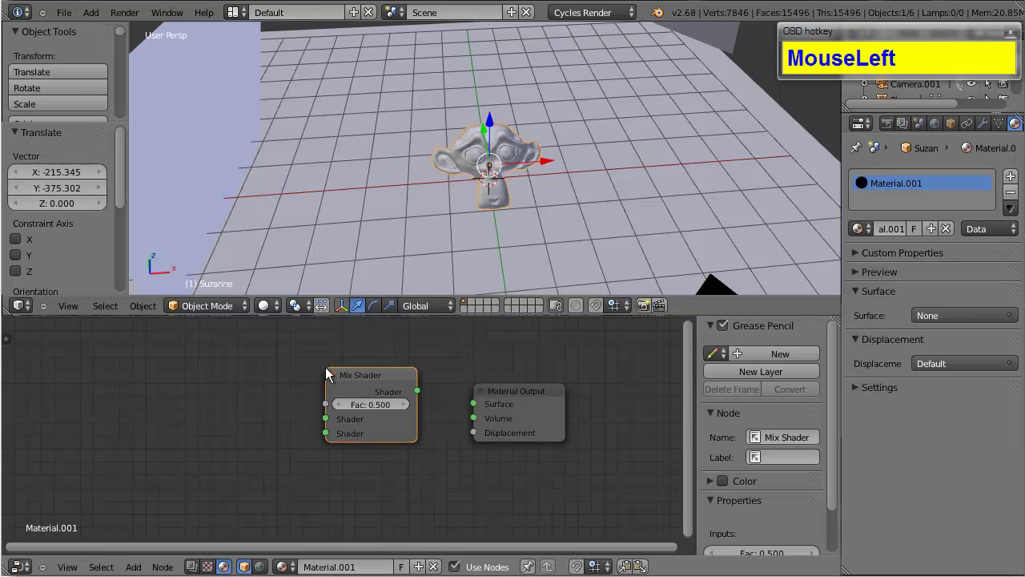
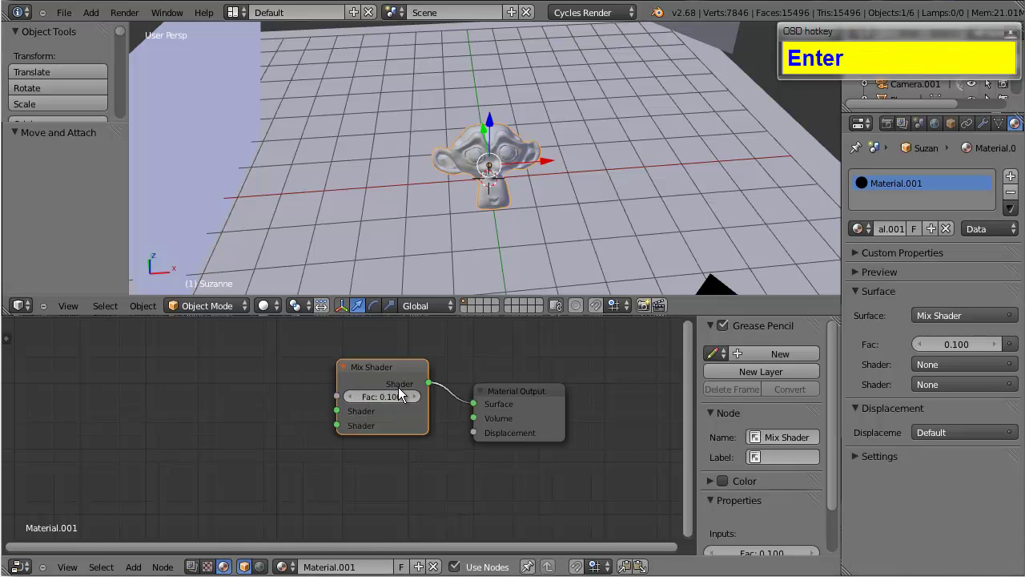
pyautogui.moveTo(369, 368); pyautogui.dragTo(351, 404)
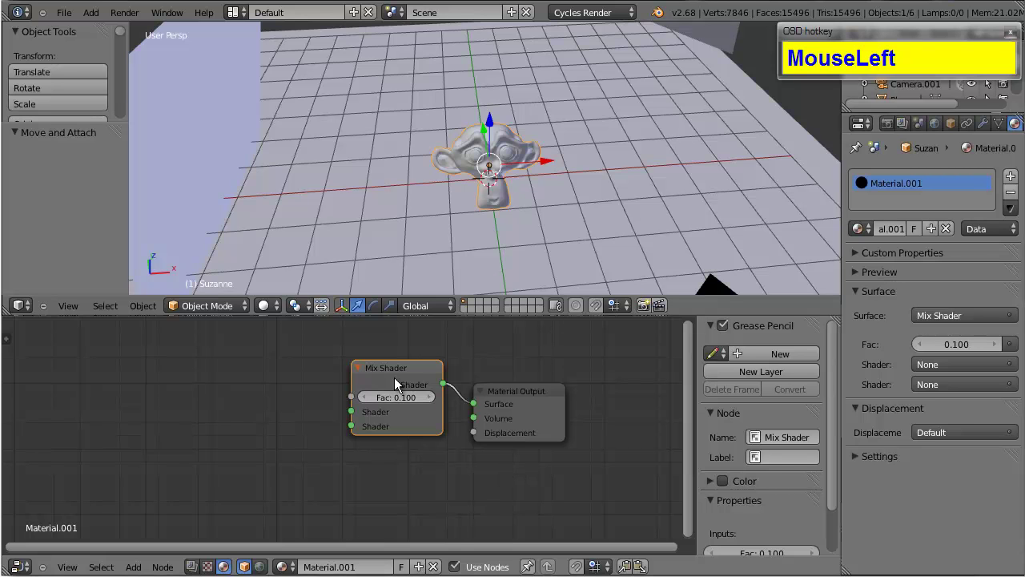
pyautogui.click(361, 373)
# Add a Glossy BSDF and link it to the Mix Shader's second Shader input
pyautogui.press('shift+a')
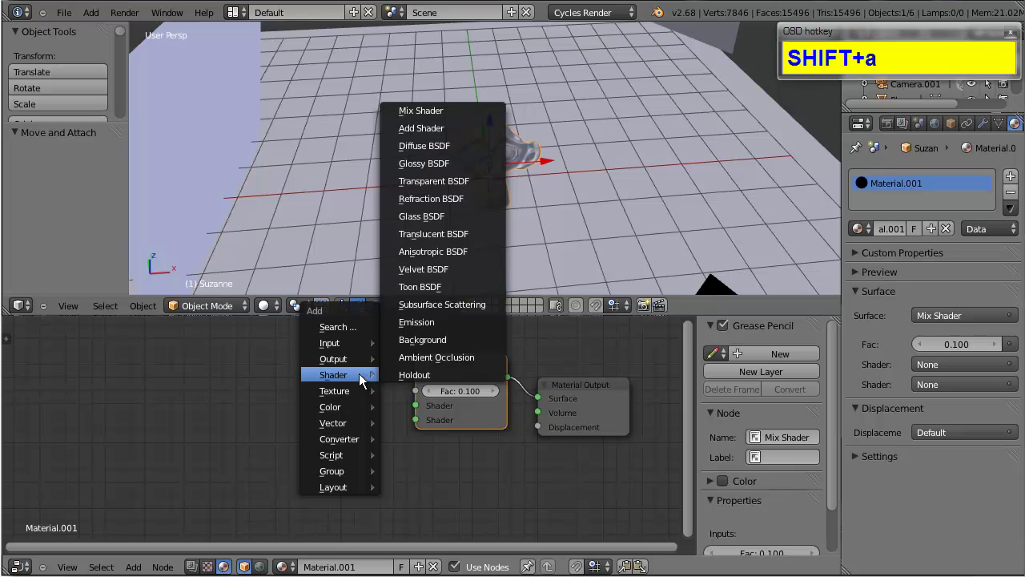
pyautogui.moveTo(449, 169); pyautogui.dragTo(412, 430)
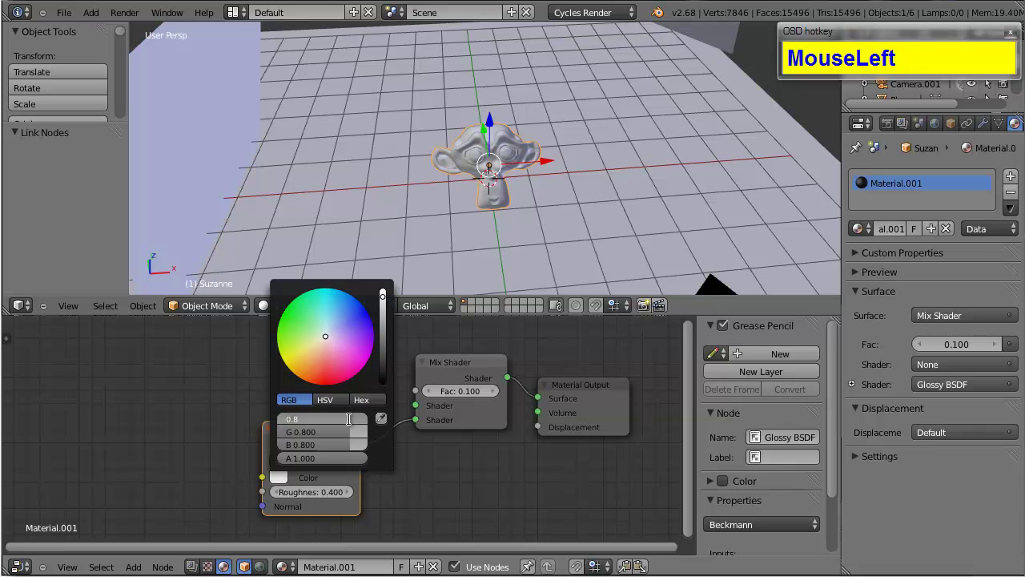
# Set the Glossy BSDF colour to cream (R 0.8, G 0.75, B 0.5)
pyautogui.press('Tab')
pyautogui.press('0')
pyautogui.press('7')
pyautogui.press('5')
pyautogui.press('Tab')
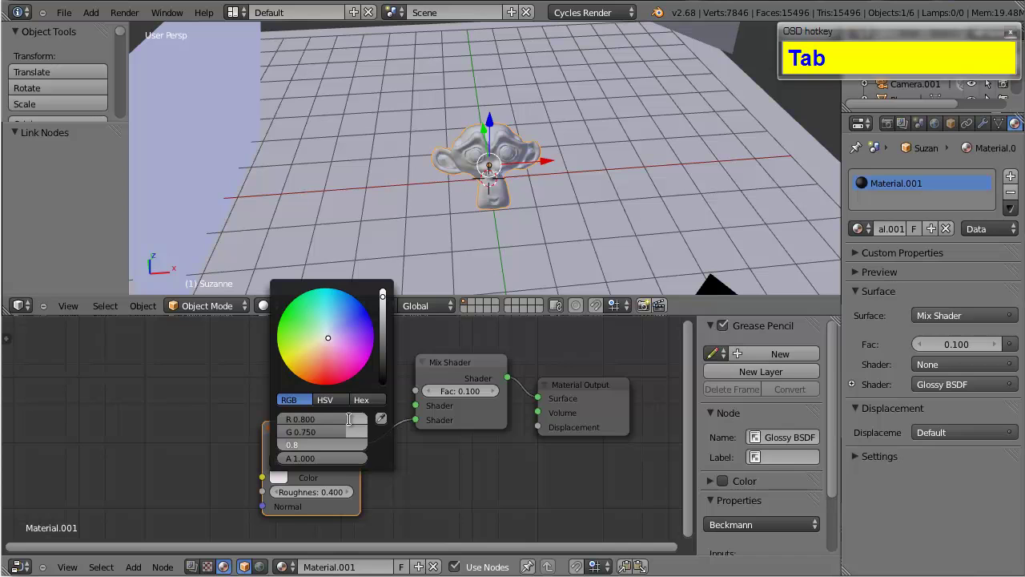
pyautogui.press('0')
pyautogui.press('5')
pyautogui.press('Return')
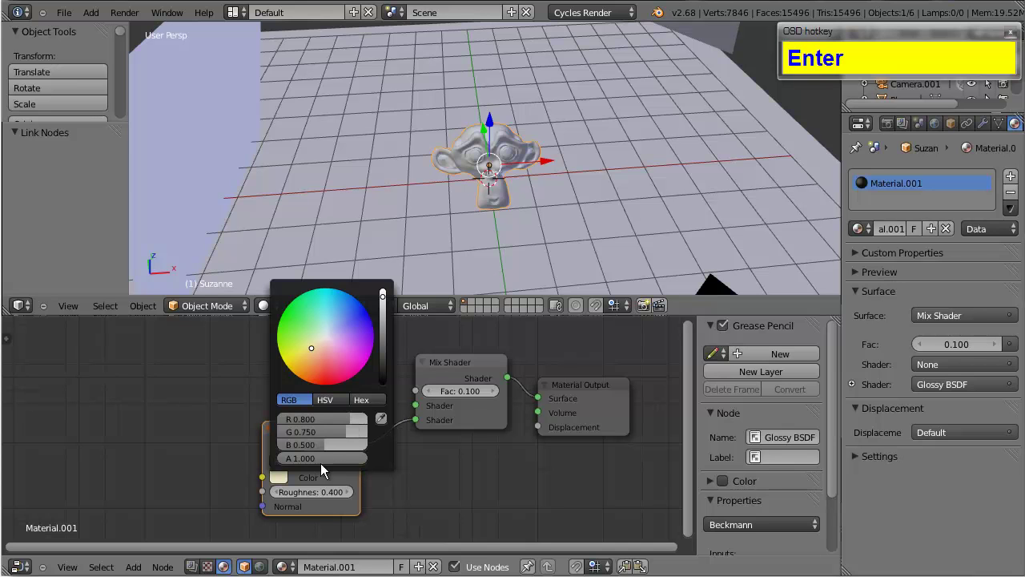
pyautogui.click(324, 479)
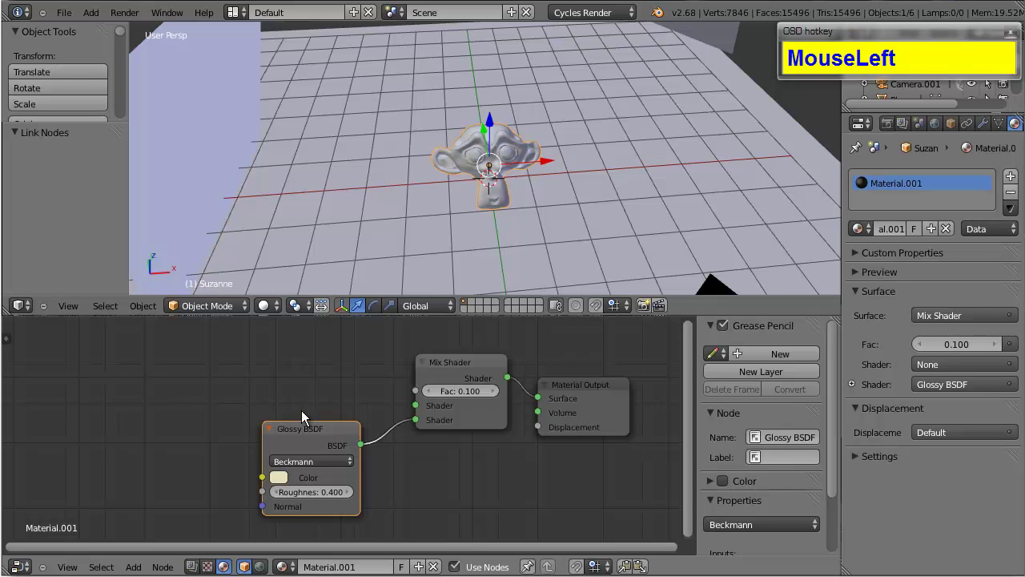
# Add an inner Mix Shader feeding the outer Mix Shader's first input
pyautogui.press('shift+a')
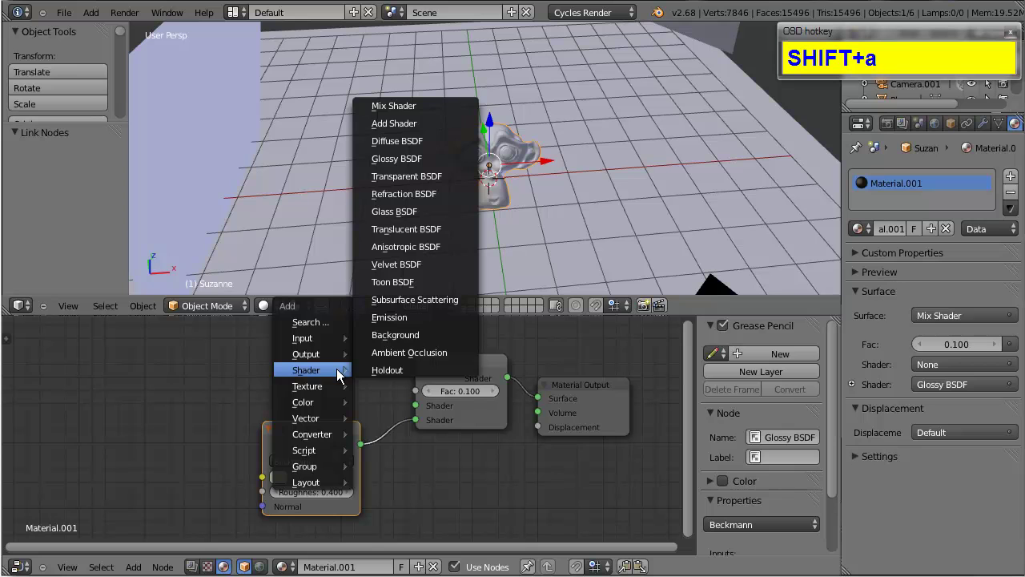
pyautogui.moveTo(406, 114); pyautogui.dragTo(423, 392)
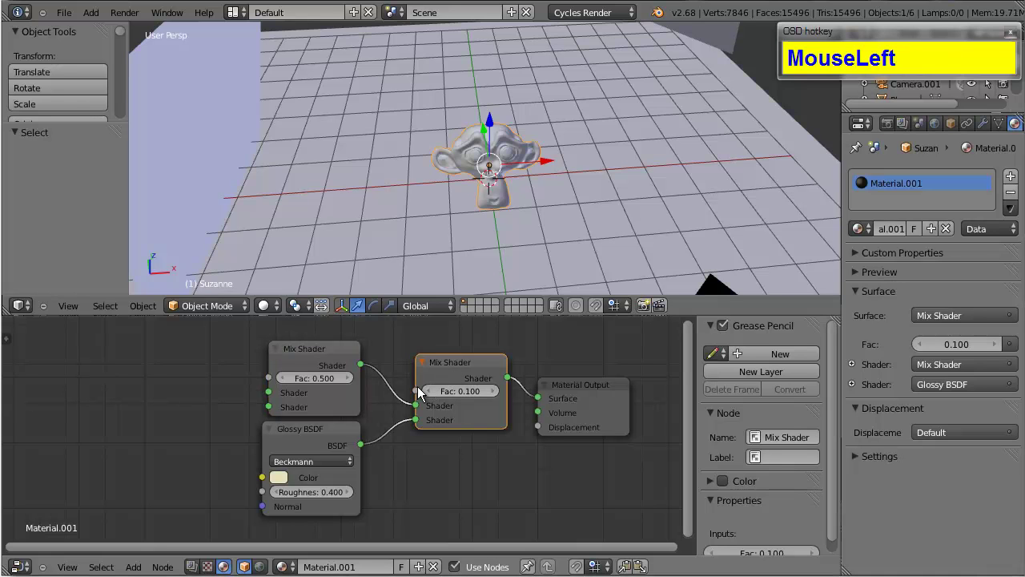
pyautogui.click(302, 356)
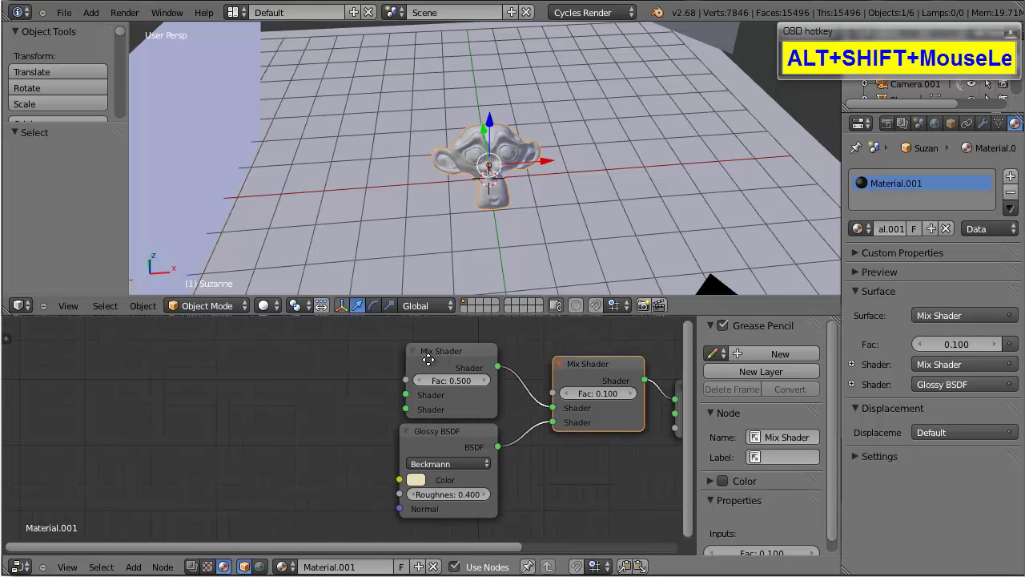
# Feed the inner Mix Shader with a Diffuse BSDF and another Mix Shader
pyautogui.press('shift+a')
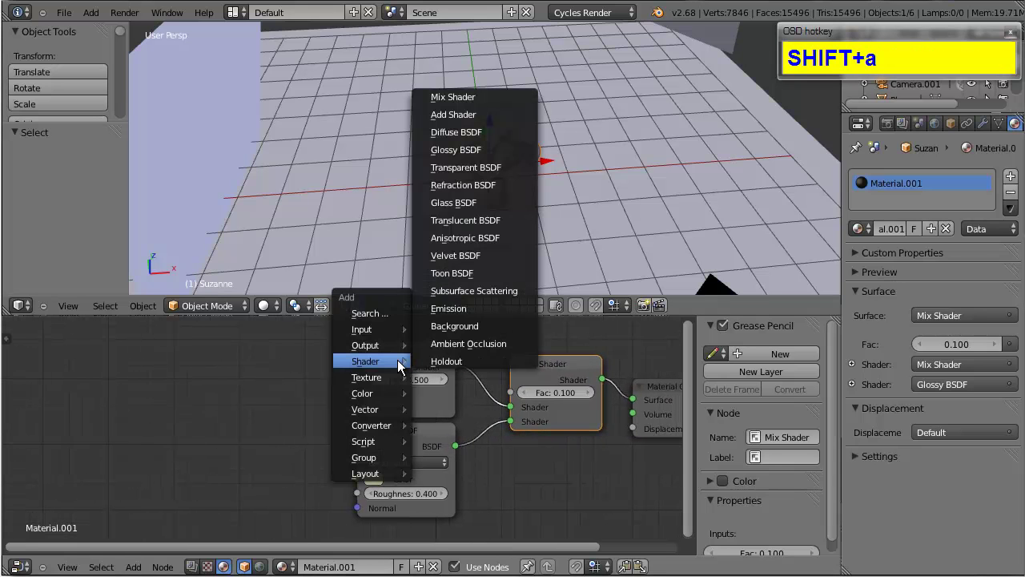
pyautogui.moveTo(461, 147); pyautogui.dragTo(370, 416)
pyautogui.press('shift+a')
pyautogui.moveTo(471, 157); pyautogui.dragTo(366, 415)
pyautogui.scroll(-3)
pyautogui.scroll(3)
pyautogui.click(341, 460)
pyautogui.click(457, 468)
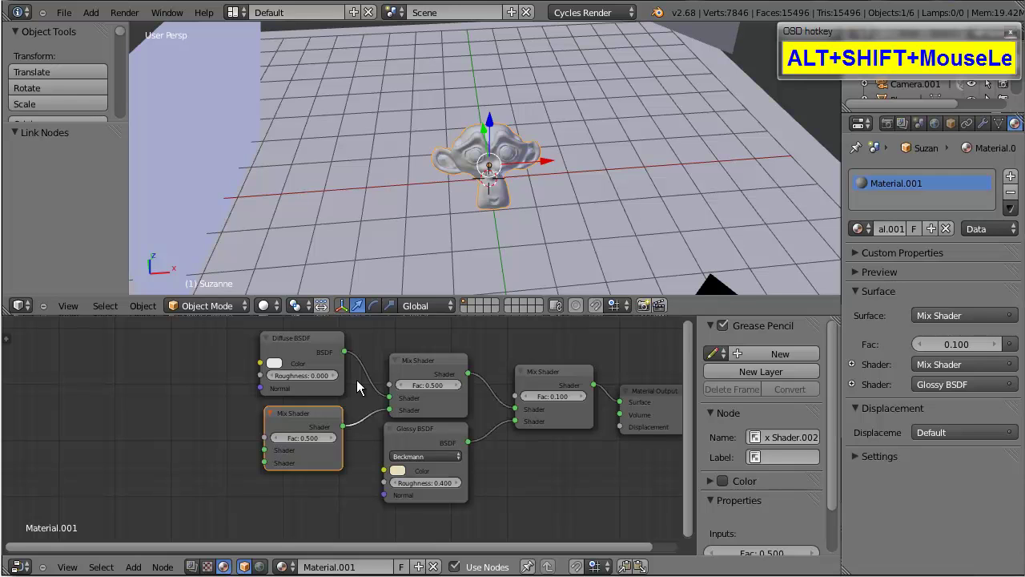
# Switch the viewport to a live Cycles rendered preview of Suzanne on the floor
pyautogui.moveTo(272, 320); pyautogui.dragTo(448, 193)
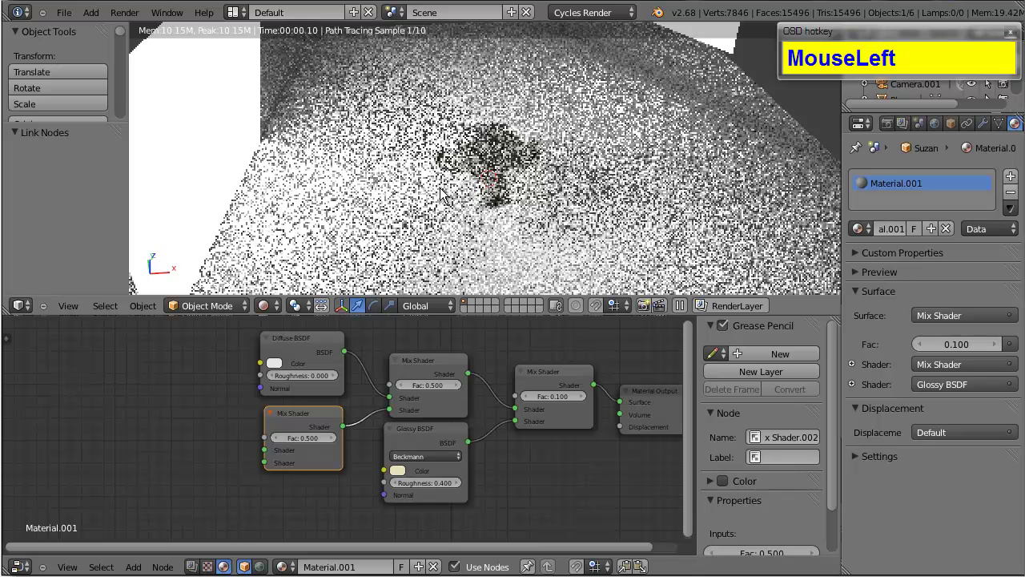
pyautogui.scroll(3)
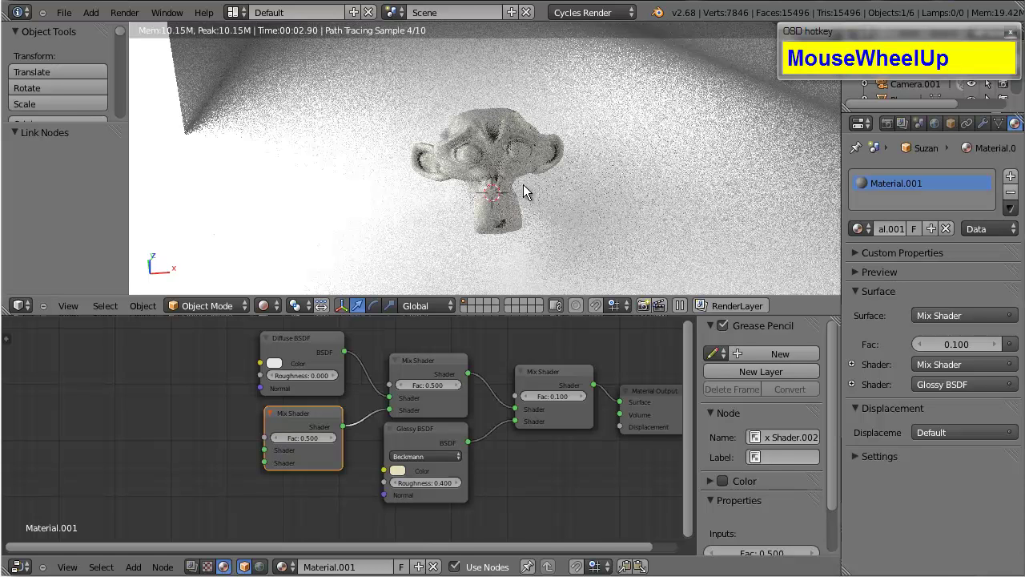
# Show the Render settings tab and adjust the Diffuse BSDF colour swatch
pyautogui.click(532, 189)
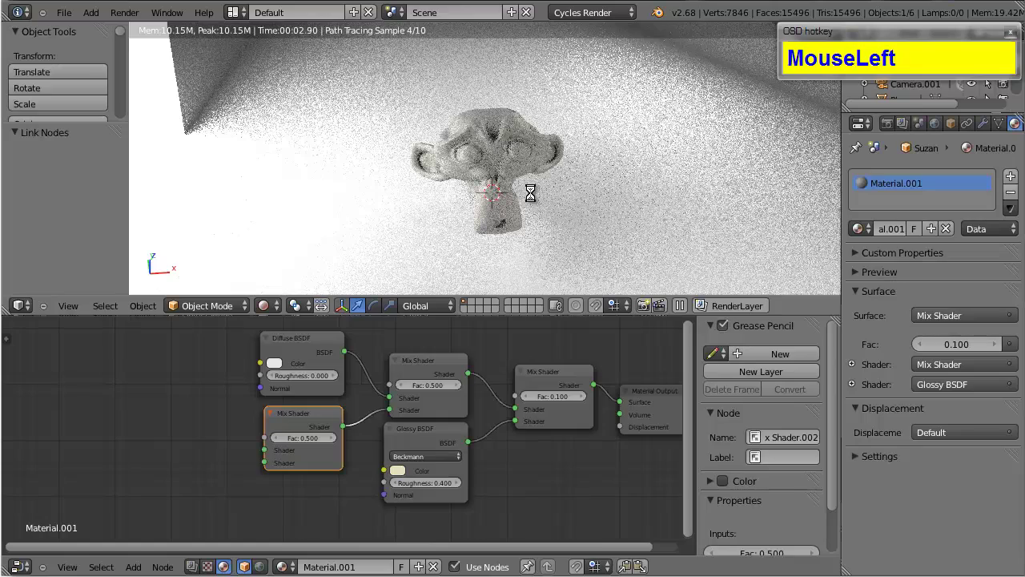
pyautogui.moveTo(900, 123); pyautogui.dragTo(904, 126)
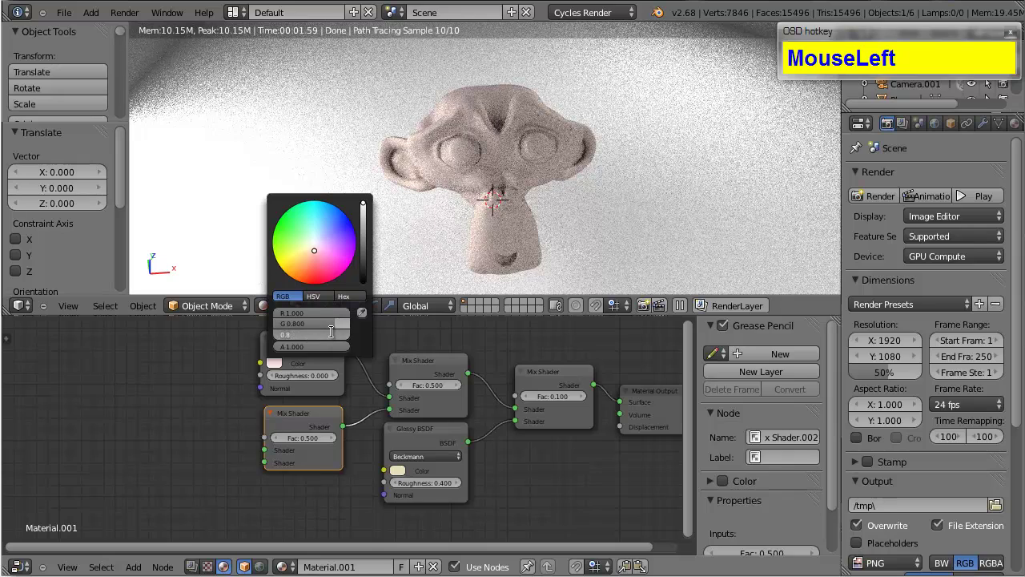
# Lower the Diffuse BSDF blue to 0.35 for a sandy yellow-tan Suzanne
pyautogui.write('035')
pyautogui.press('Return')
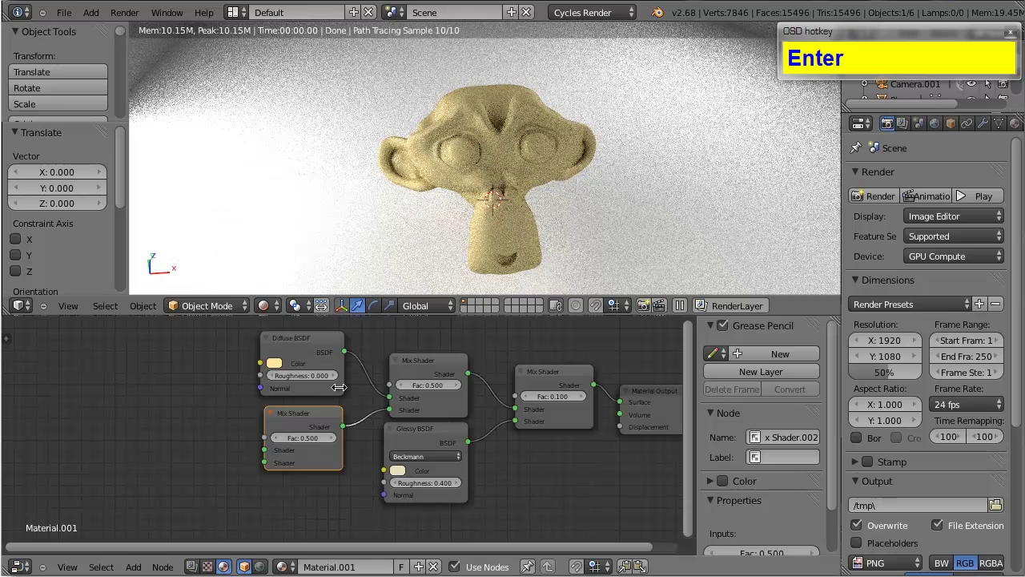
pyautogui.moveTo(341, 389); pyautogui.dragTo(276, 448)
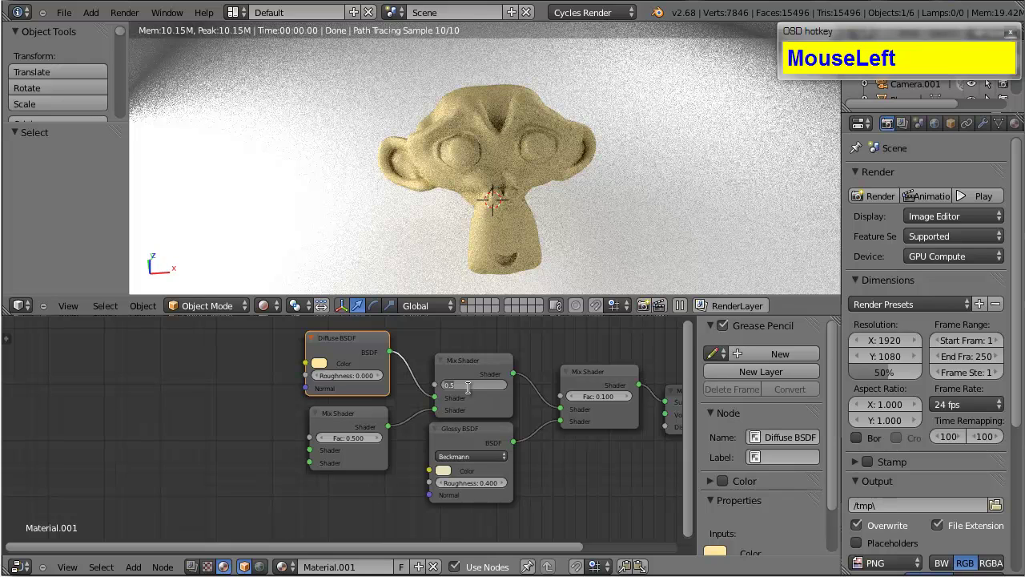
# Set the Diffuse-fed inner Mix Shader factor to 0.75
pyautogui.write('075')
pyautogui.press('Return')
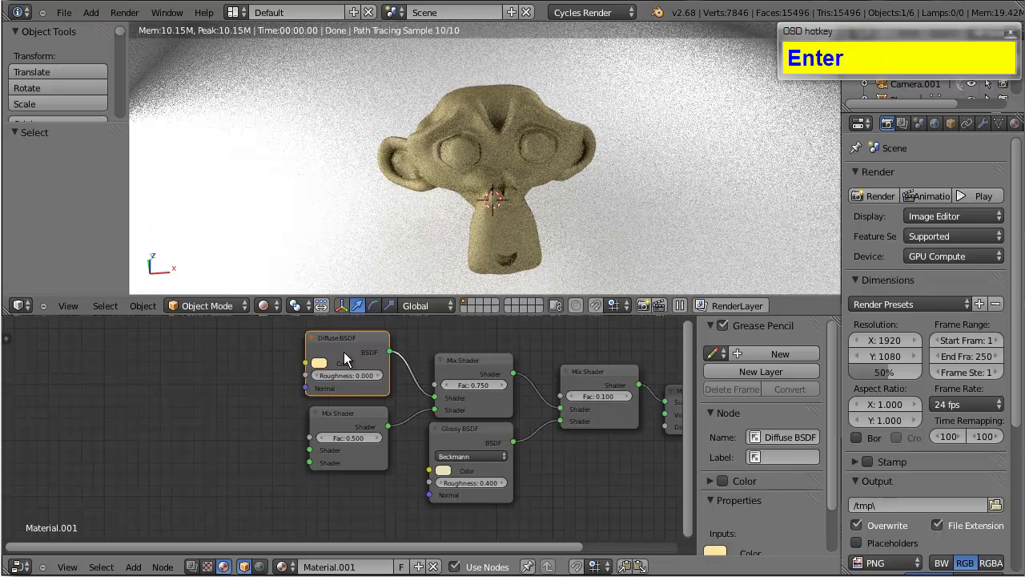
pyautogui.moveTo(353, 410); pyautogui.dragTo(350, 411)
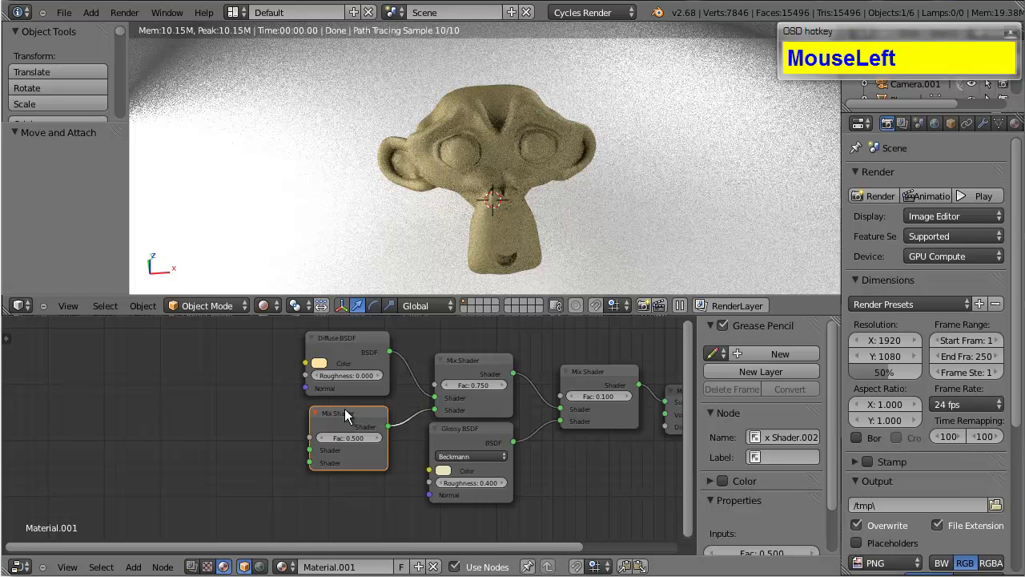
# Add a Translucent BSDF node and link it into the lower Mix Shader's first shader input
pyautogui.press('shift+a')
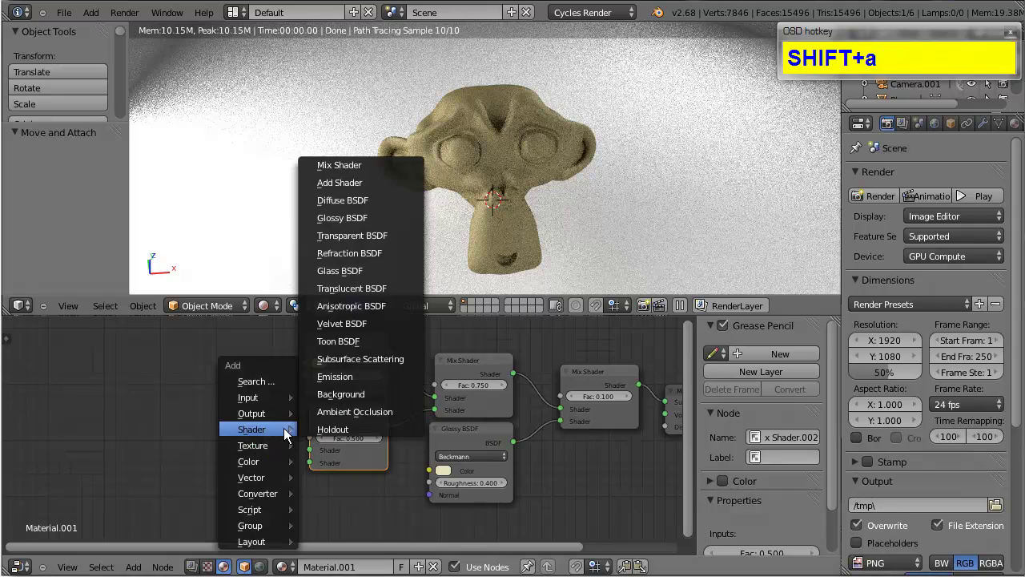
pyautogui.click(359, 292)
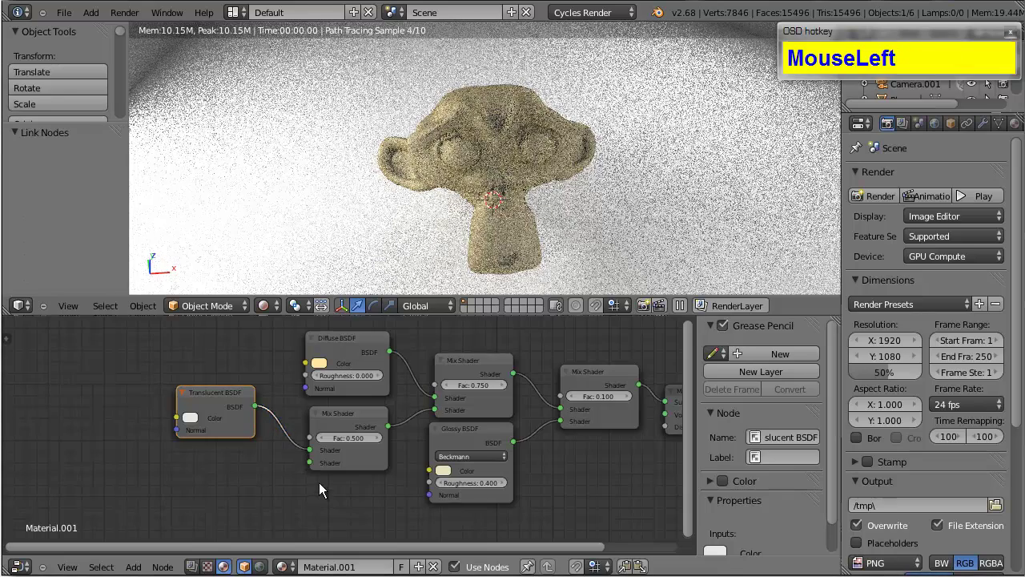
pyautogui.click(302, 489)
# Set the Translucent BSDF colour to peach: red 0.80, green 0.55, blue 0.38
pyautogui.click(245, 420)
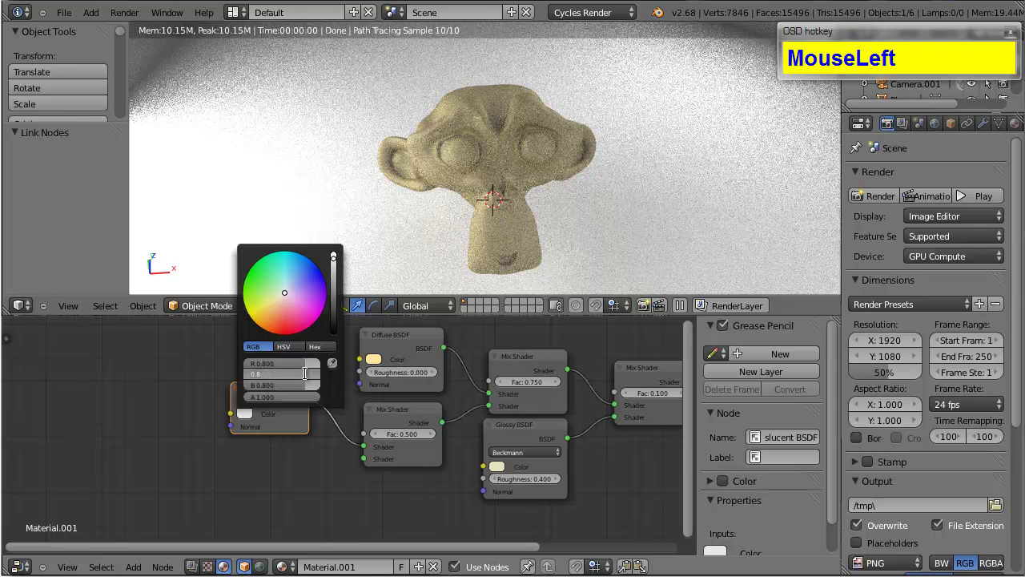
pyautogui.press('0')
pyautogui.press('5')
pyautogui.press('5')
pyautogui.press('Tab')
pyautogui.press('0')
pyautogui.press('3')
pyautogui.press('7')
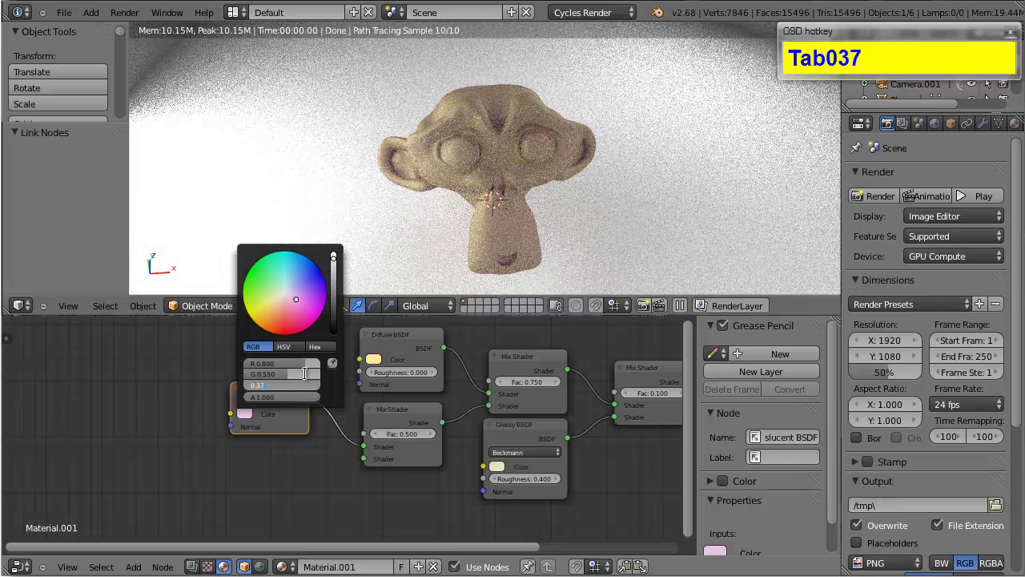
pyautogui.press('BackSpace')
pyautogui.press('8')
pyautogui.press('Return')
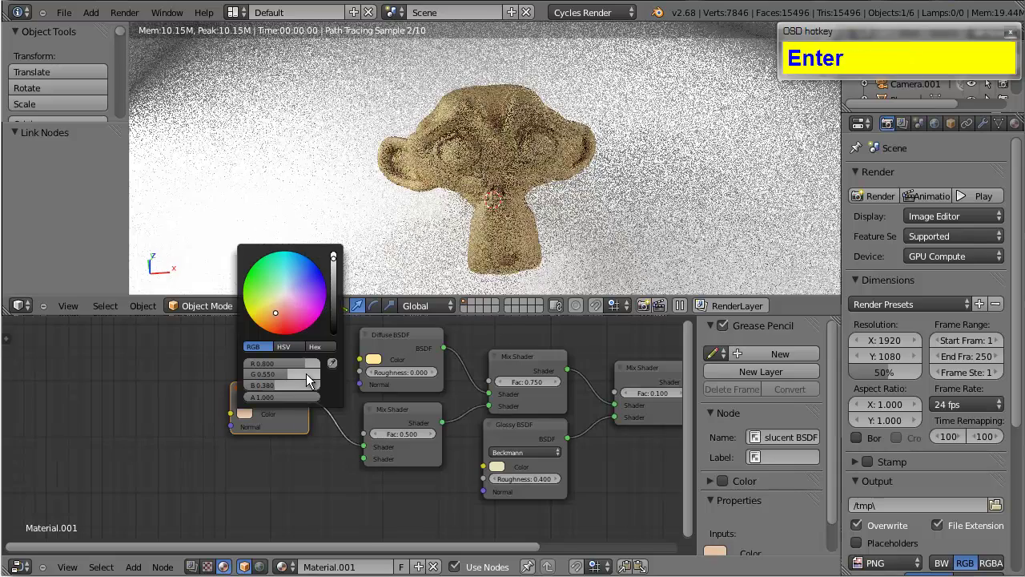
# Reduce the Translucent-fed Mix Shader's factor to 0.15
pyautogui.moveTo(298, 438); pyautogui.dragTo(299, 439)
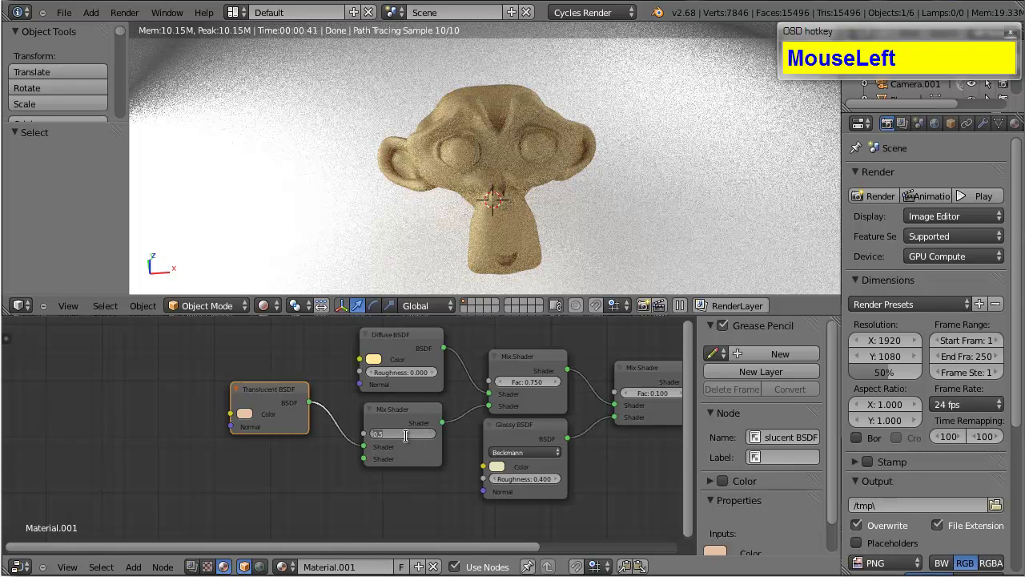
pyautogui.press('0')
pyautogui.press('1')
pyautogui.press('5')
pyautogui.press('Return')
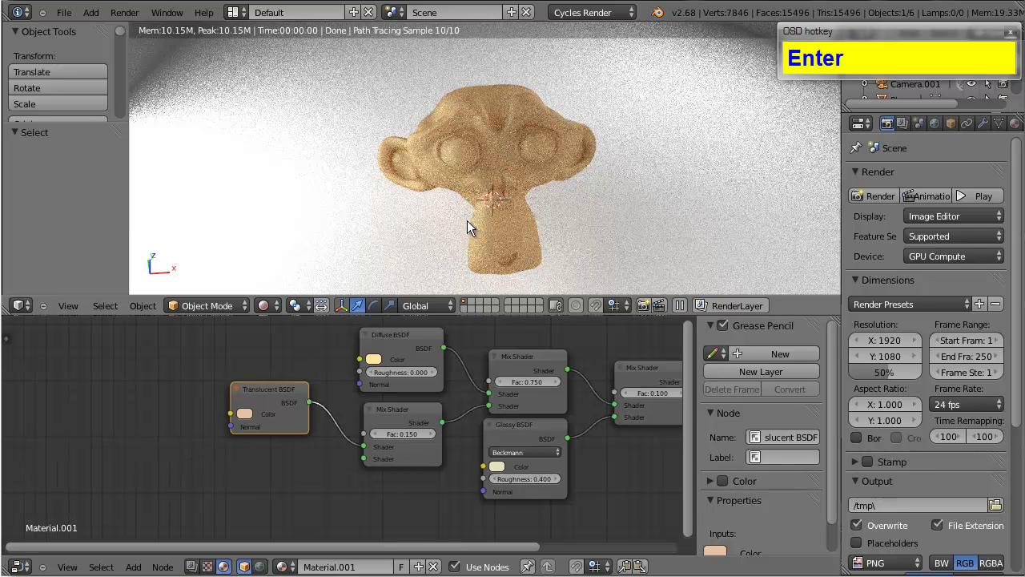
# Add an Image Texture node below the Translucent BSDF and load Skin.jpg into it
pyautogui.press('shift+a')
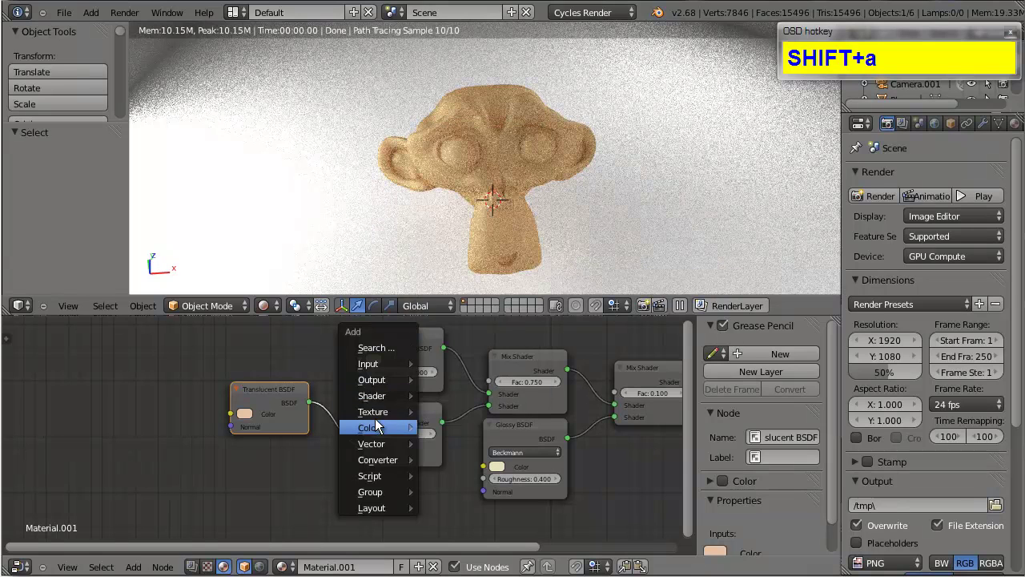
pyautogui.click(483, 244)
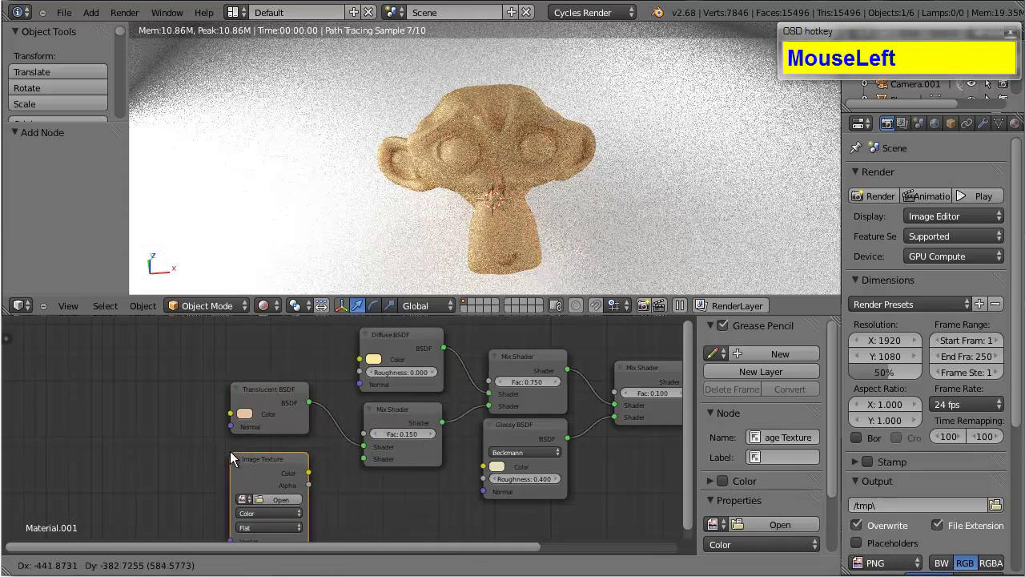
pyautogui.click(245, 450)
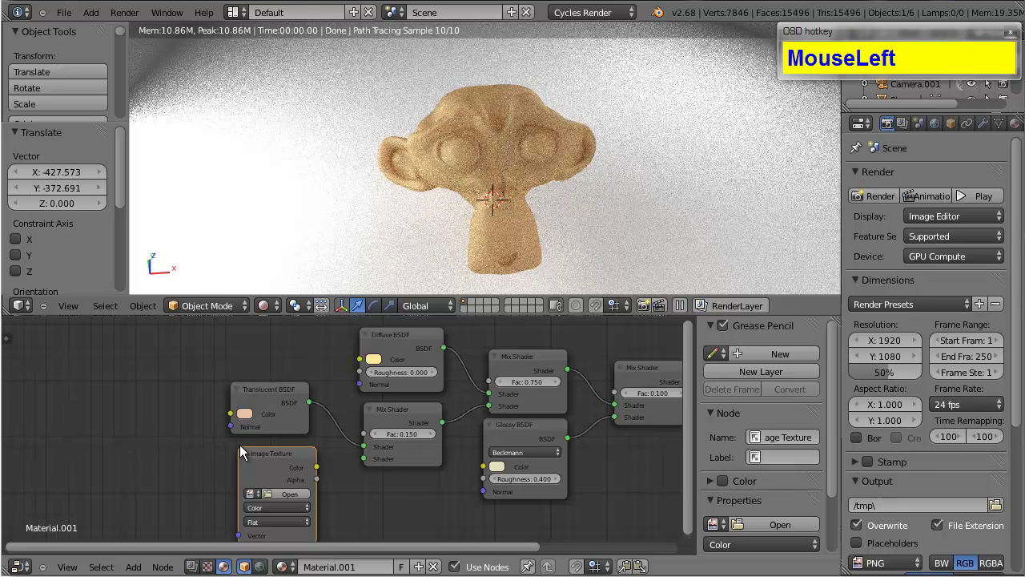
pyautogui.scroll(-3)
pyautogui.scroll(3)
pyautogui.click(369, 493)
# Wire the Skin.jpg colour output into the lower Mix Shader's second shader input
pyautogui.moveTo(341, 464); pyautogui.dragTo(370, 480)
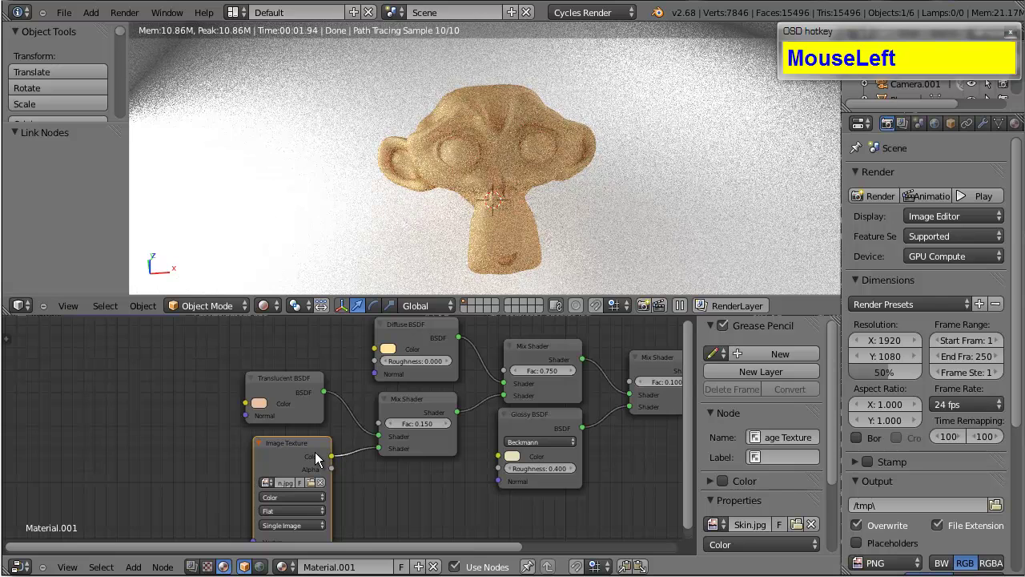
pyautogui.click(317, 462)
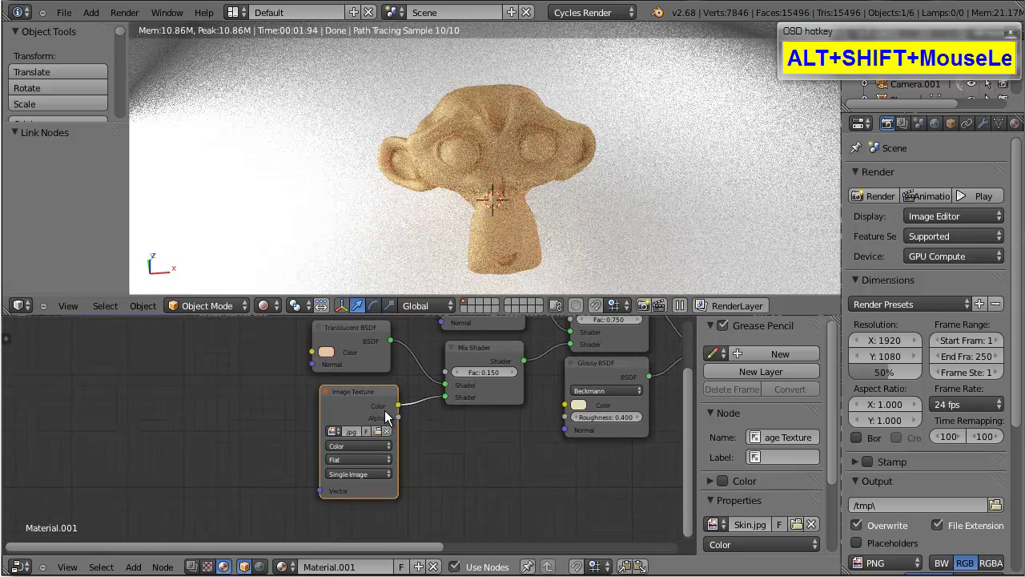
pyautogui.click(373, 398)
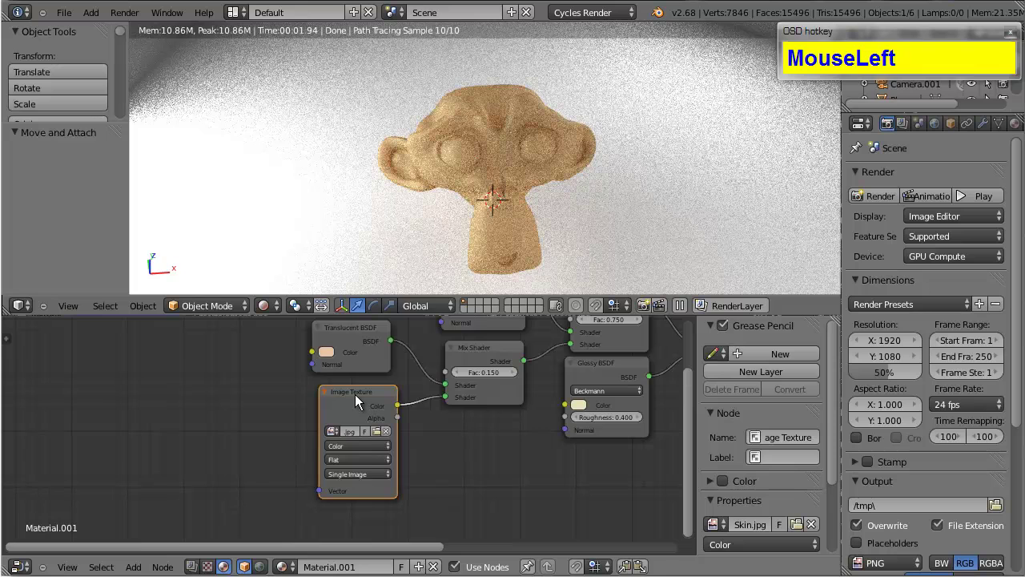
# Add Texture Coordinate and Mapping nodes, wiring Generated through Mapping into the image's Vector
pyautogui.press('shift+a')
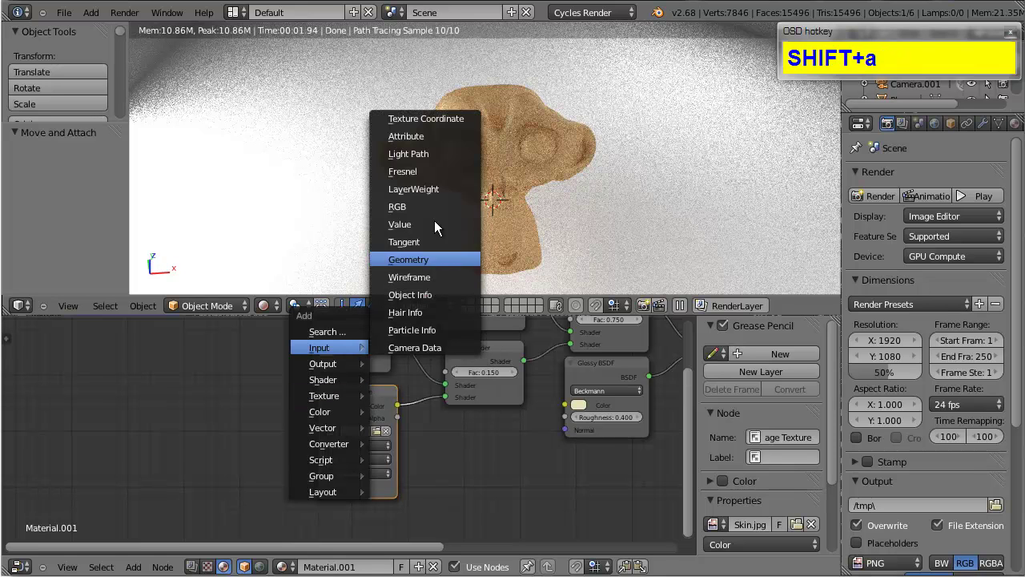
pyautogui.click(445, 126)
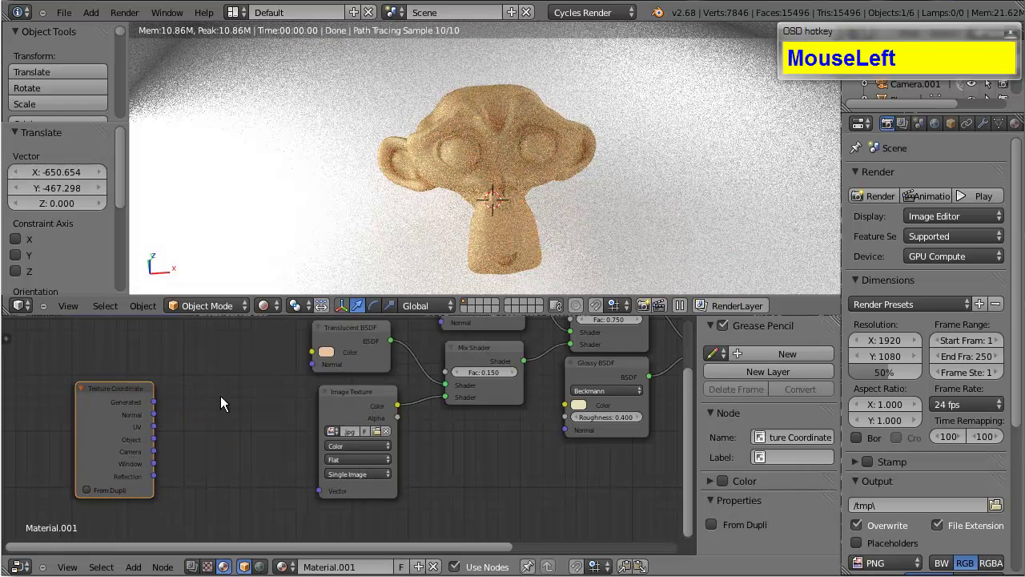
pyautogui.press('shift+a')
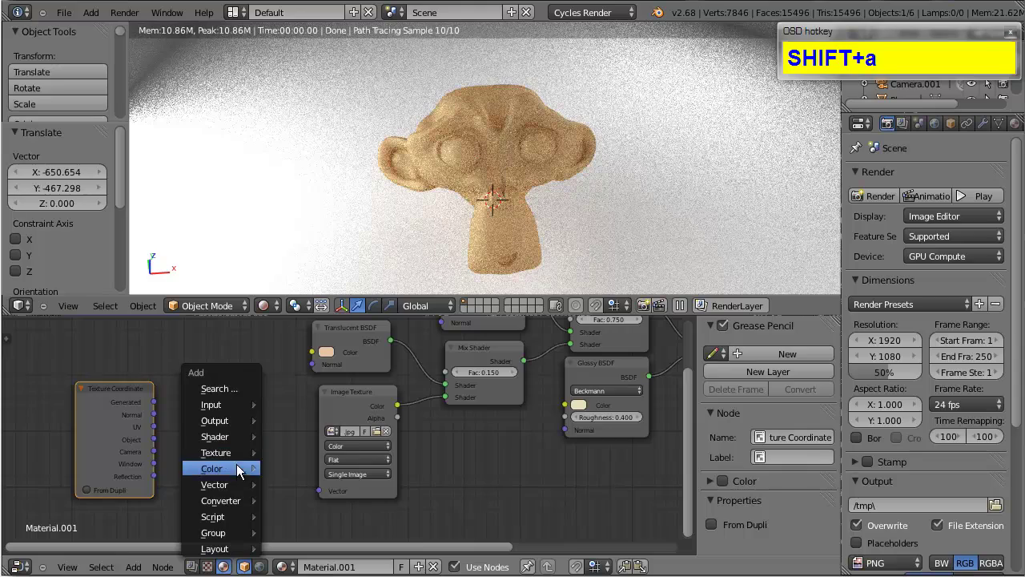
pyautogui.moveTo(308, 420); pyautogui.dragTo(244, 476)
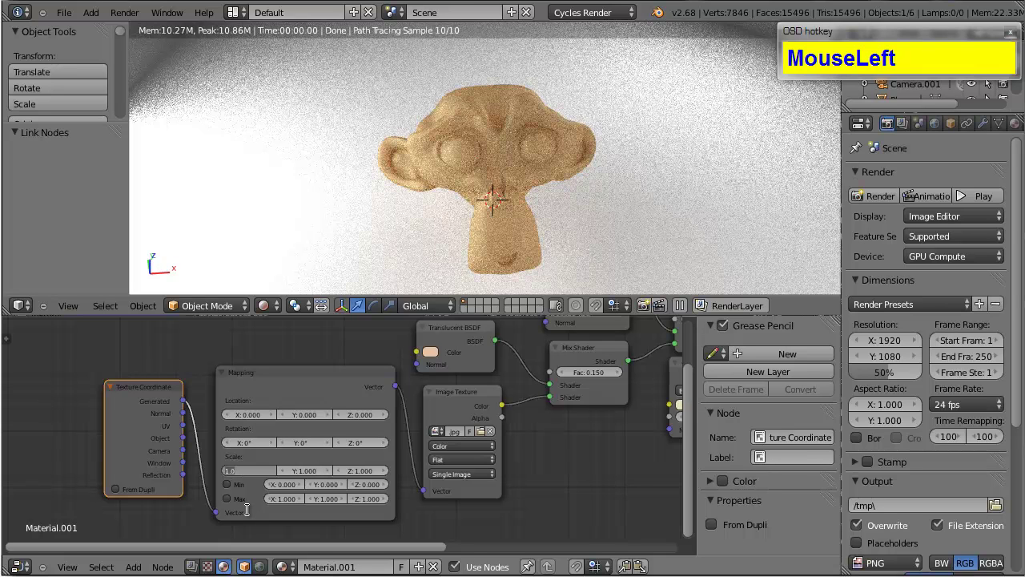
# Set the Mapping node's scale to 10 on X, Y and Z
pyautogui.write('10')
pyautogui.press('Tab')
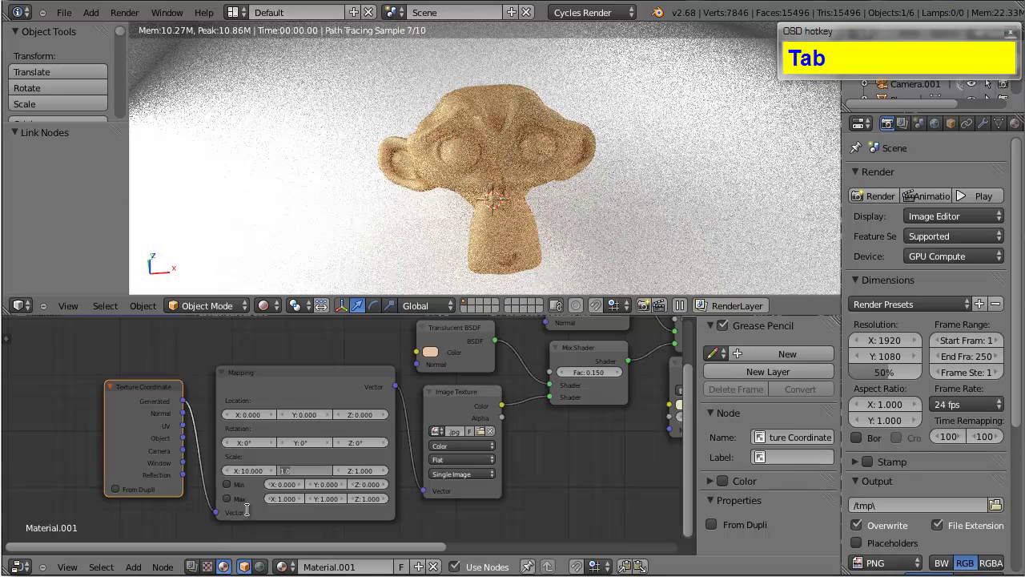
pyautogui.write('10')
pyautogui.press('Tab')
pyautogui.write('10')
pyautogui.press('Return')
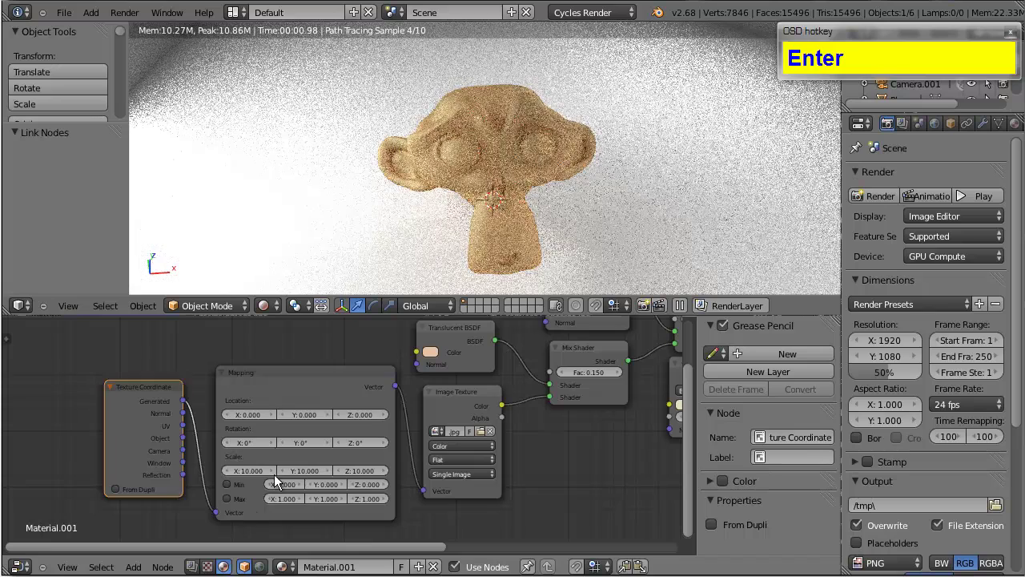
# Scroll the Render properties to the Sampling panel for the preview sample setting
pyautogui.moveTo(147, 412); pyautogui.dragTo(397, 553)
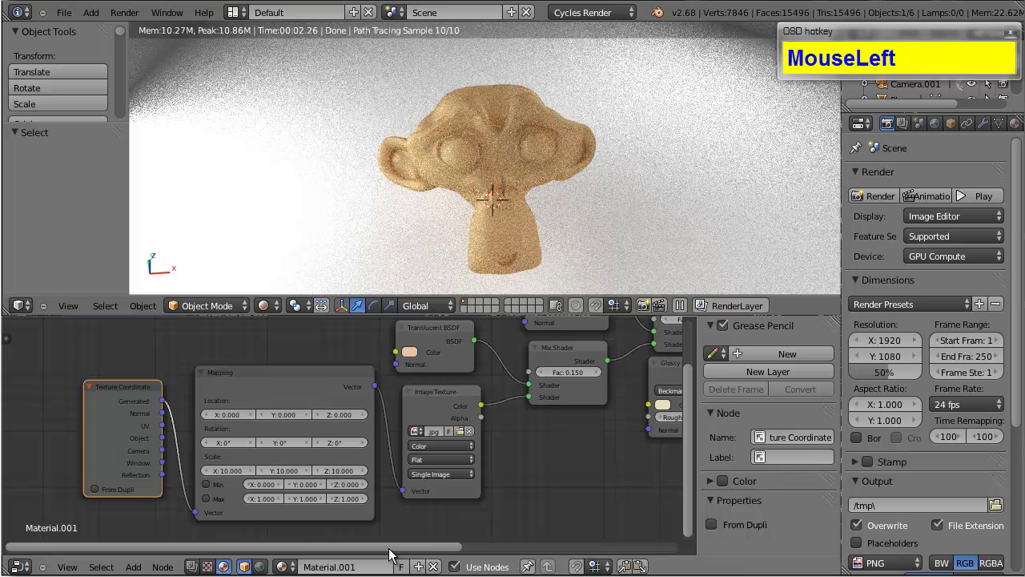
pyautogui.scroll(3)
pyautogui.moveTo(302, 554); pyautogui.dragTo(608, 523)
pyautogui.scroll(-3)
pyautogui.scroll(3)
pyautogui.scroll(-3)
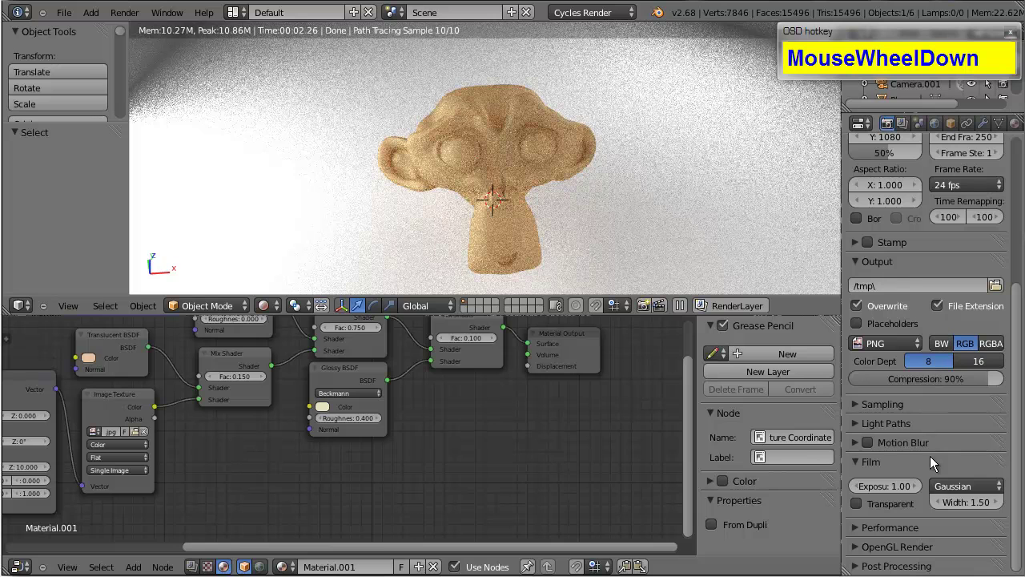
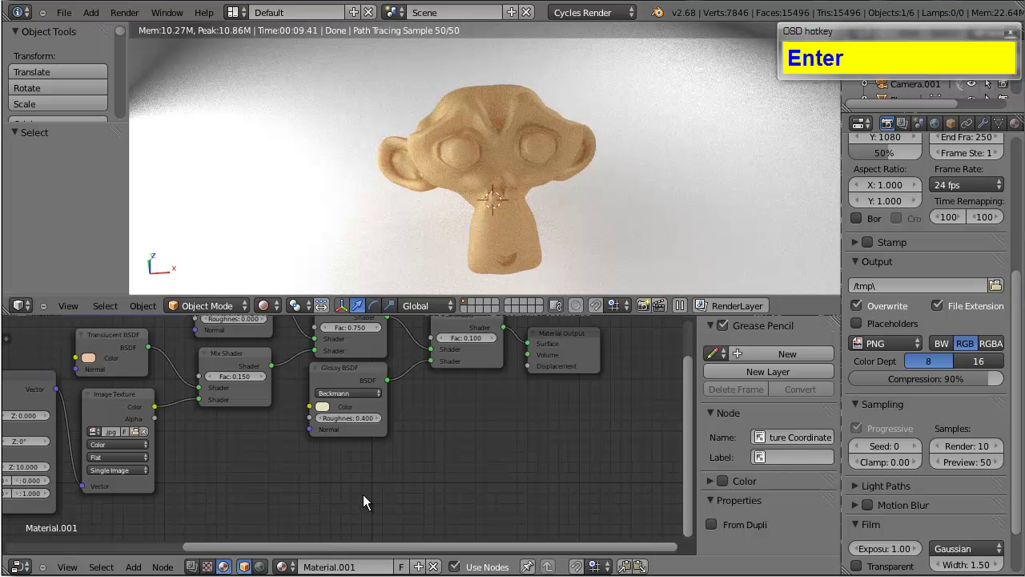
pyautogui.moveTo(550, 340); pyautogui.dragTo(618, 353)
pyautogui.scroll(-3)
pyautogui.moveTo(325, 554); pyautogui.dragTo(244, 485)
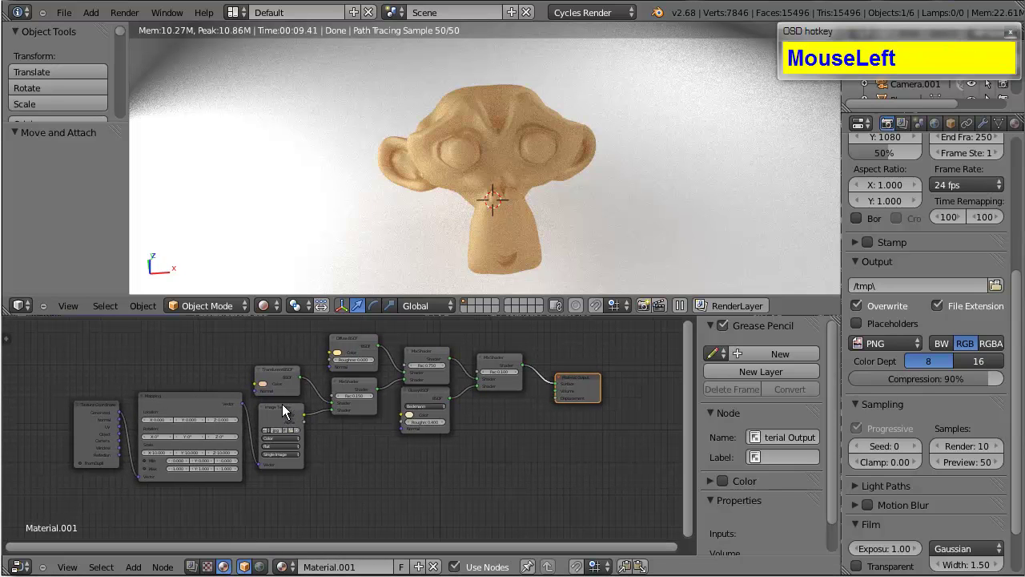
# Copy and paste the Texture Coordinate, Mapping and Image Texture nodes, placing copies below the originals
pyautogui.click(205, 407)
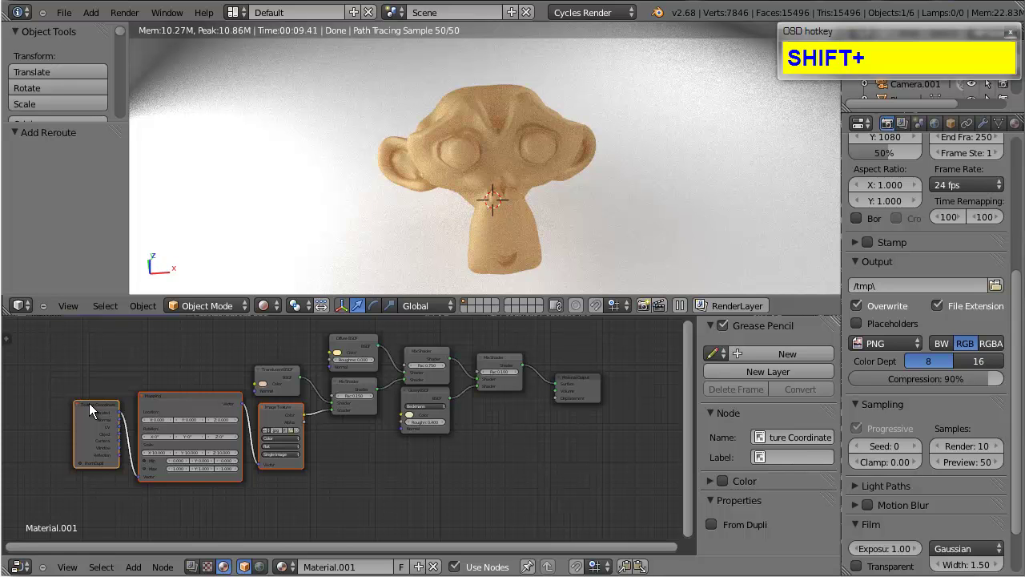
pyautogui.press('ctrl+c')
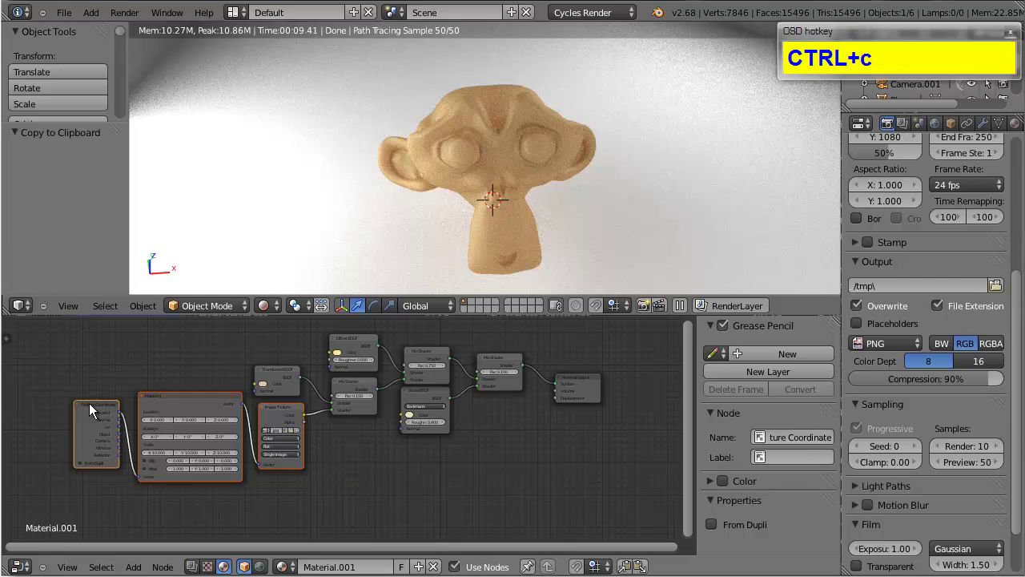
pyautogui.press('ctrl+v')
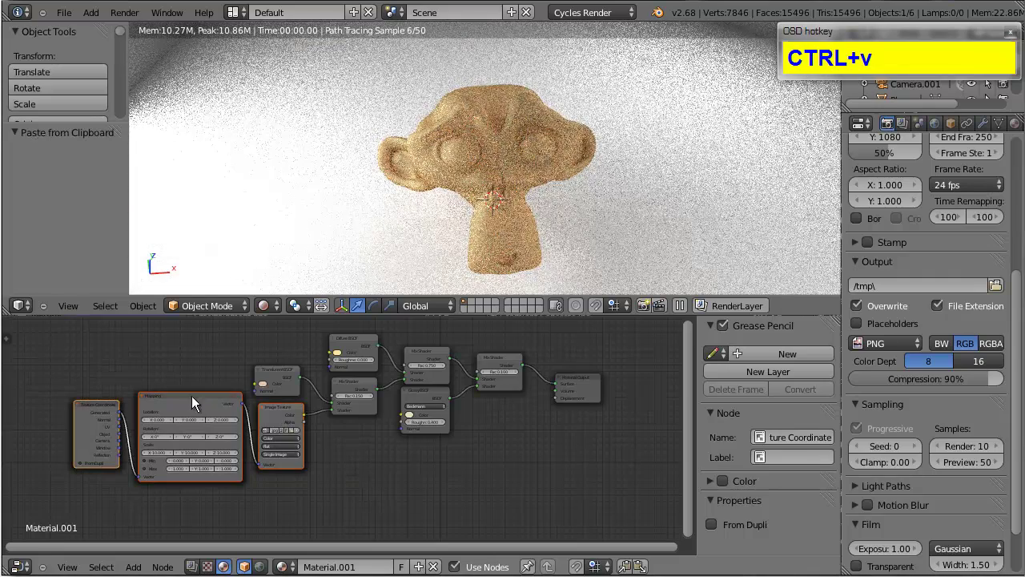
pyautogui.moveTo(283, 409); pyautogui.dragTo(359, 490)
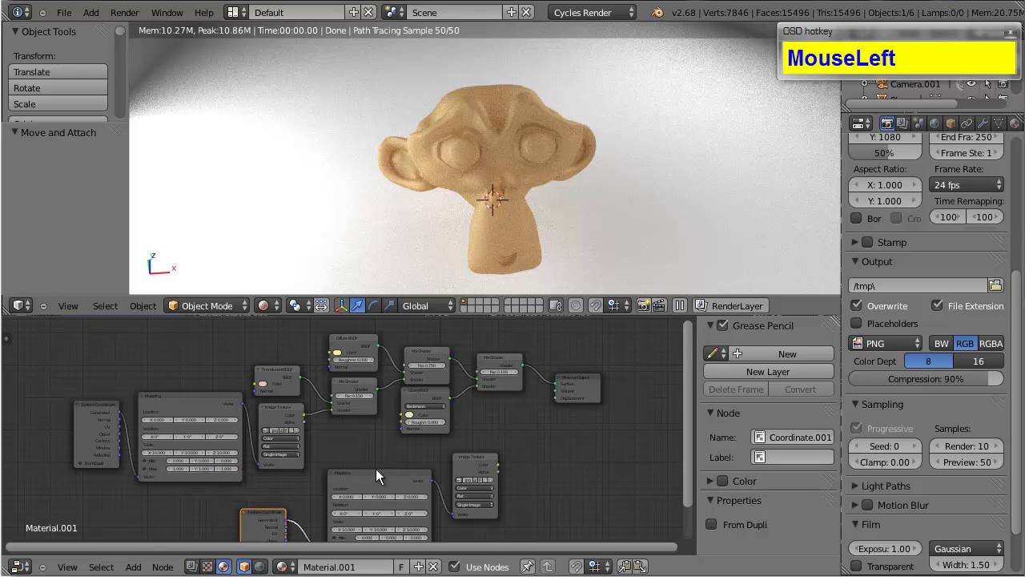
# Connect the copied Image Texture's colour to the Material Output's Displacement socket
pyautogui.click(393, 465)
pyautogui.scroll(3)
pyautogui.click(514, 374)
pyautogui.scroll(3)
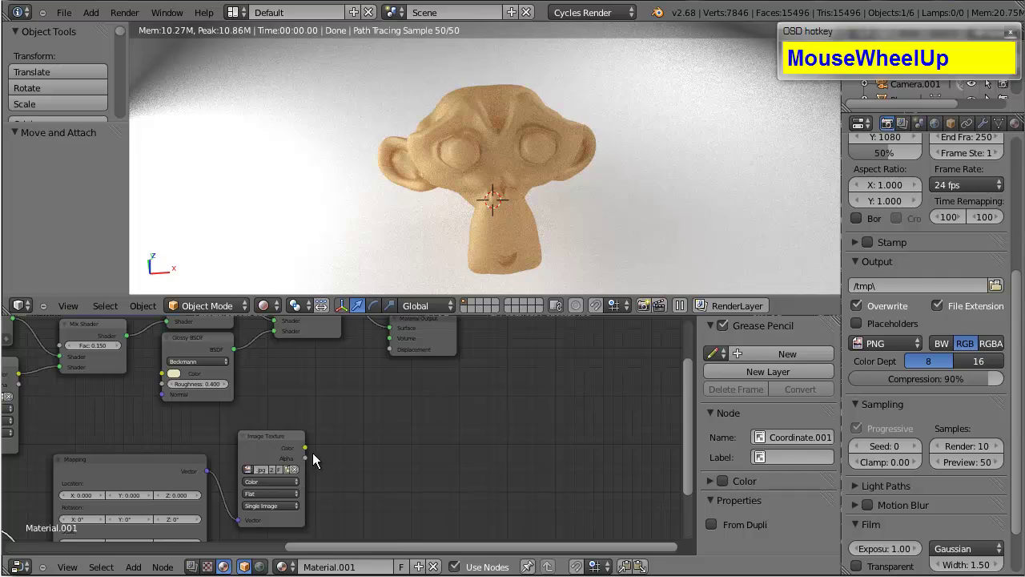
pyautogui.click(310, 451)
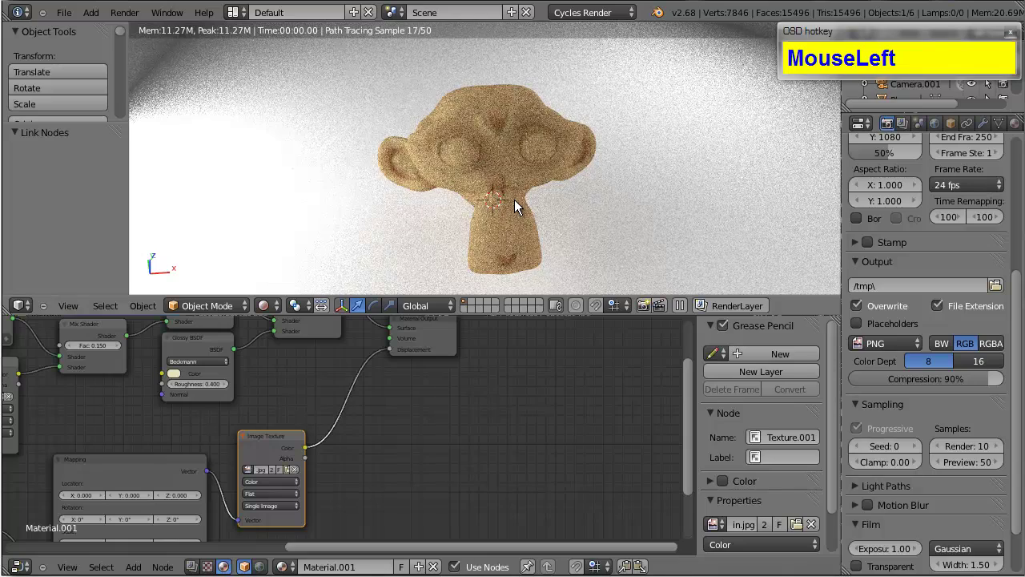
pyautogui.scroll(3)
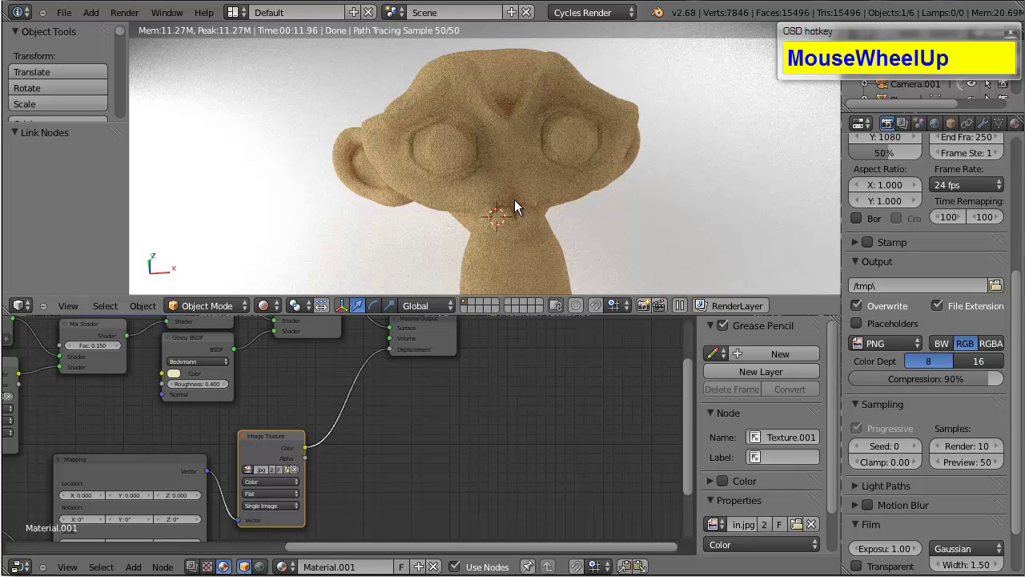
pyautogui.click(387, 357)
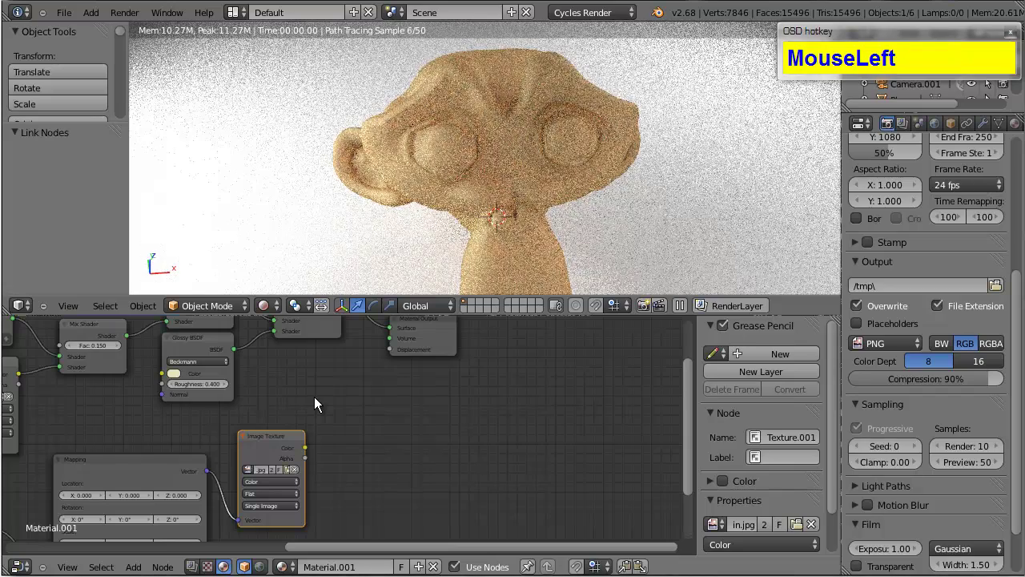
# Add a MixRGB set to Multiply and drop it onto the texture-to-Displacement link
pyautogui.press('shift+a')
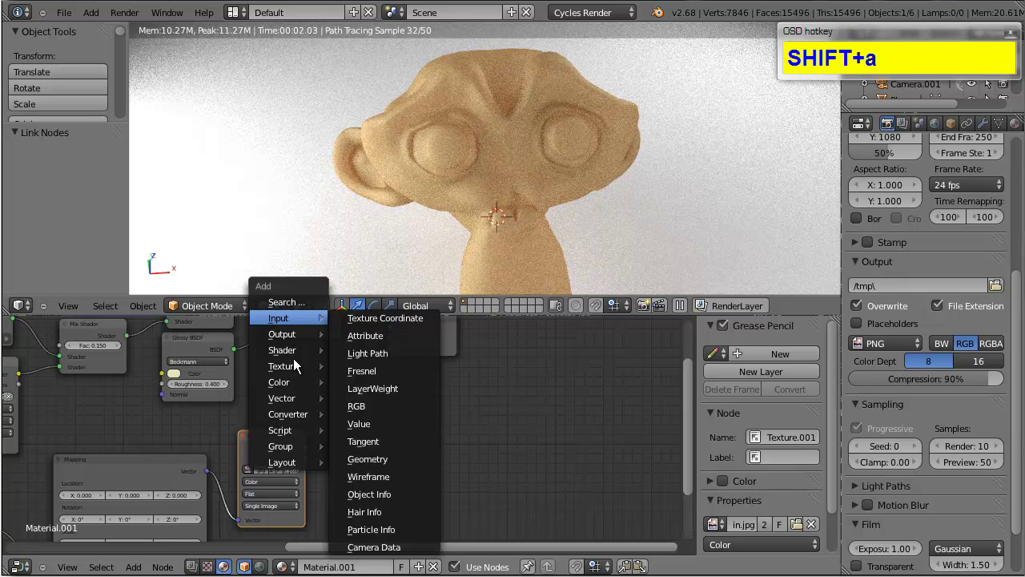
pyautogui.moveTo(297, 389); pyautogui.dragTo(323, 444)
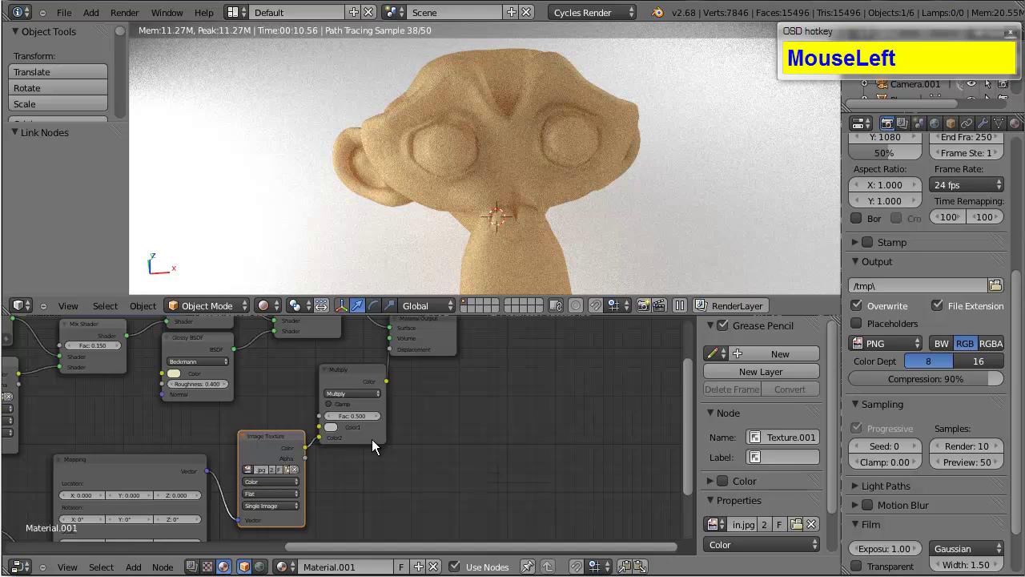
pyautogui.scroll(-3)
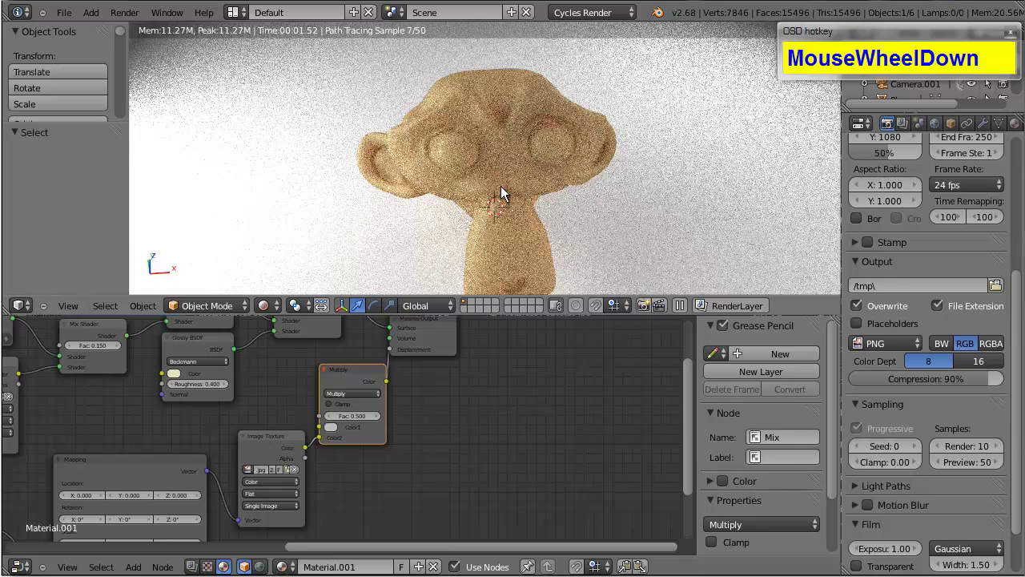
pyautogui.click(523, 214)
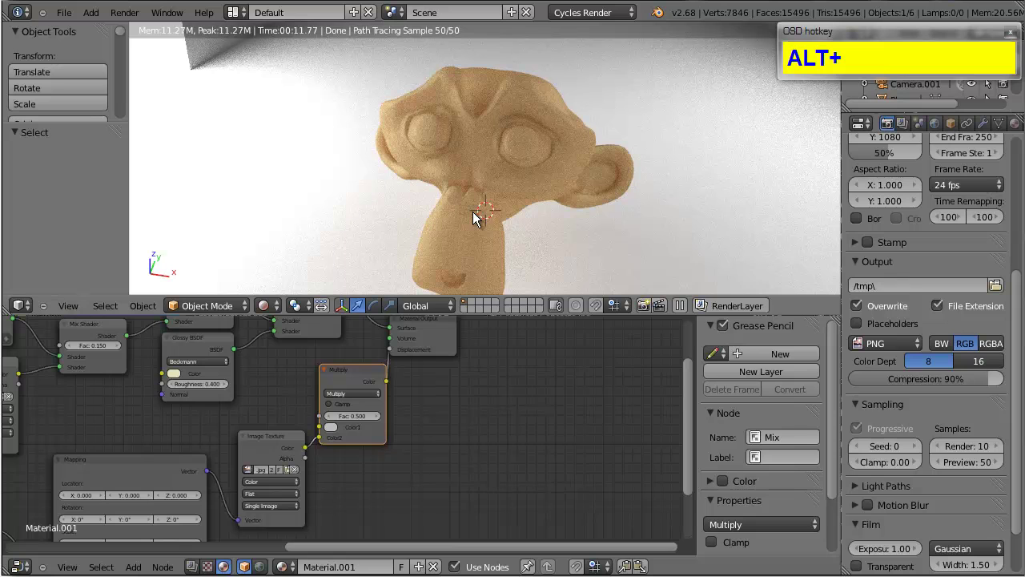
# Set the final render sample count to 1000
pyautogui.click(960, 444)
pyautogui.write('1000')
pyautogui.press('Return')
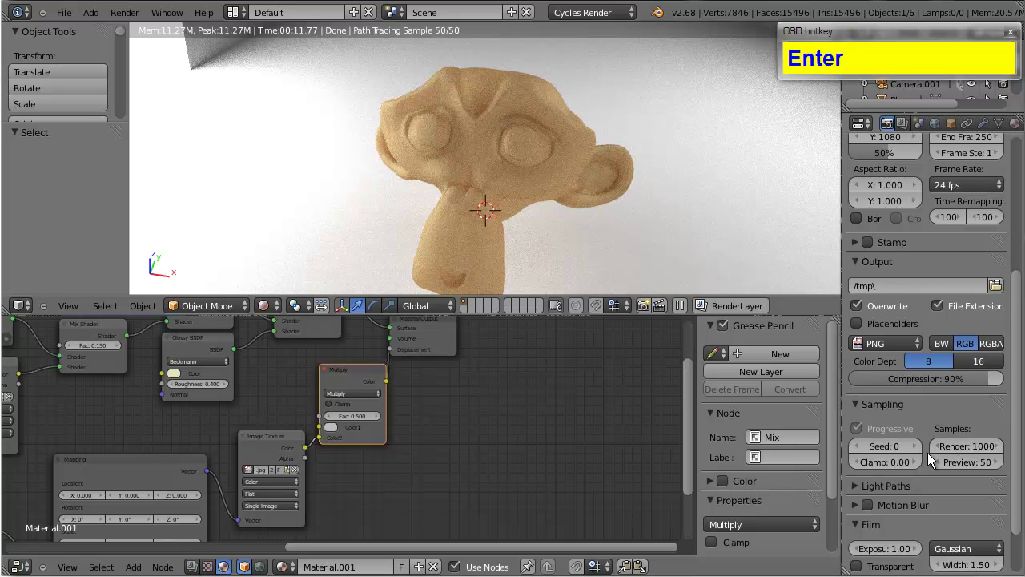
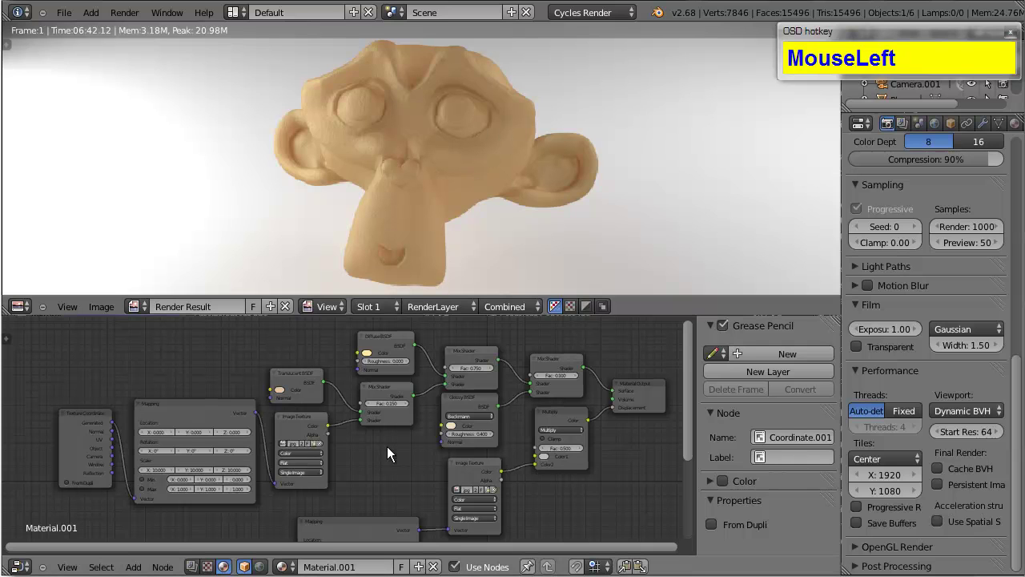
pyautogui.scroll(-3)
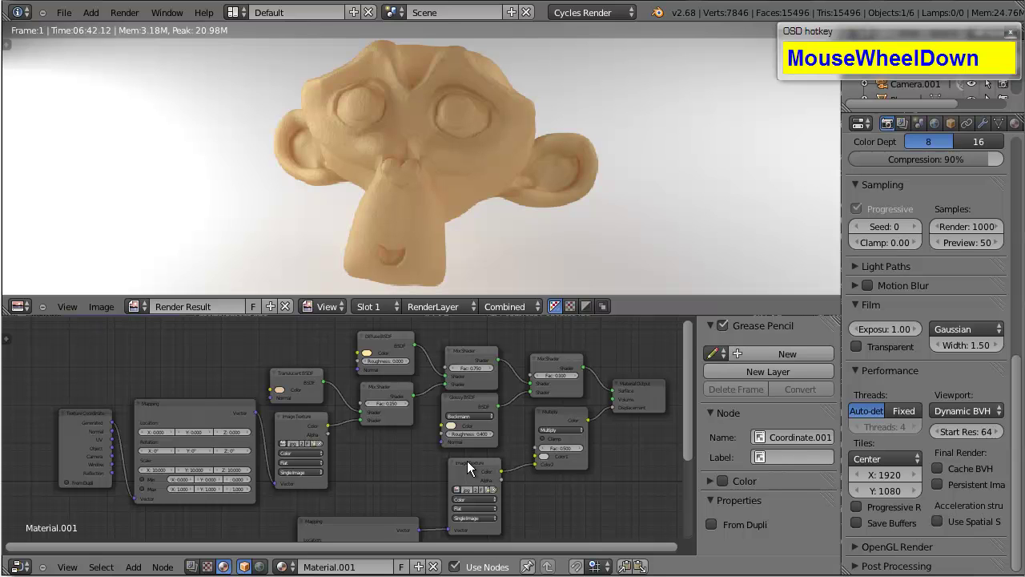
pyautogui.click(471, 470)
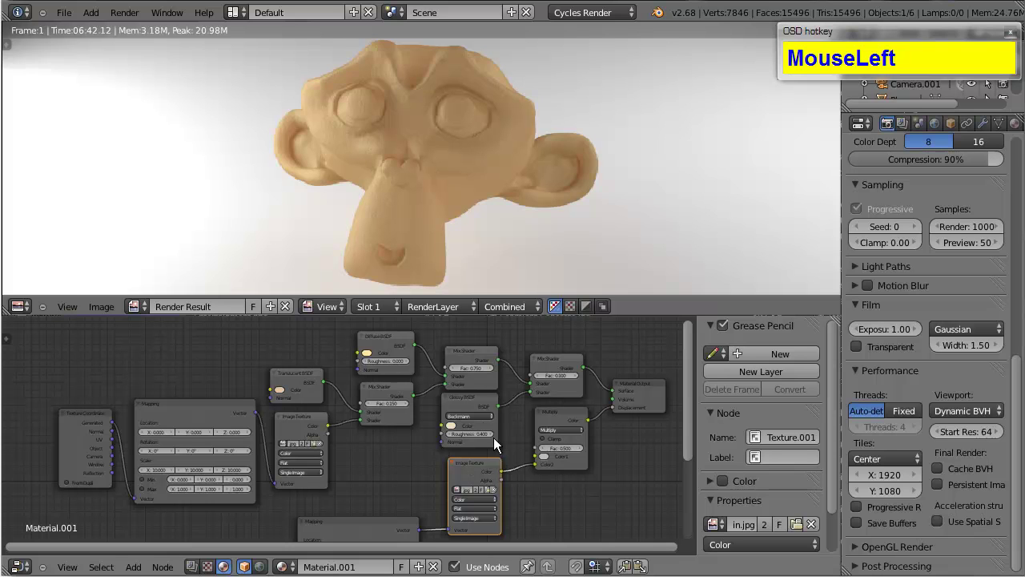
pyautogui.scroll(3)
pyautogui.click(544, 420)
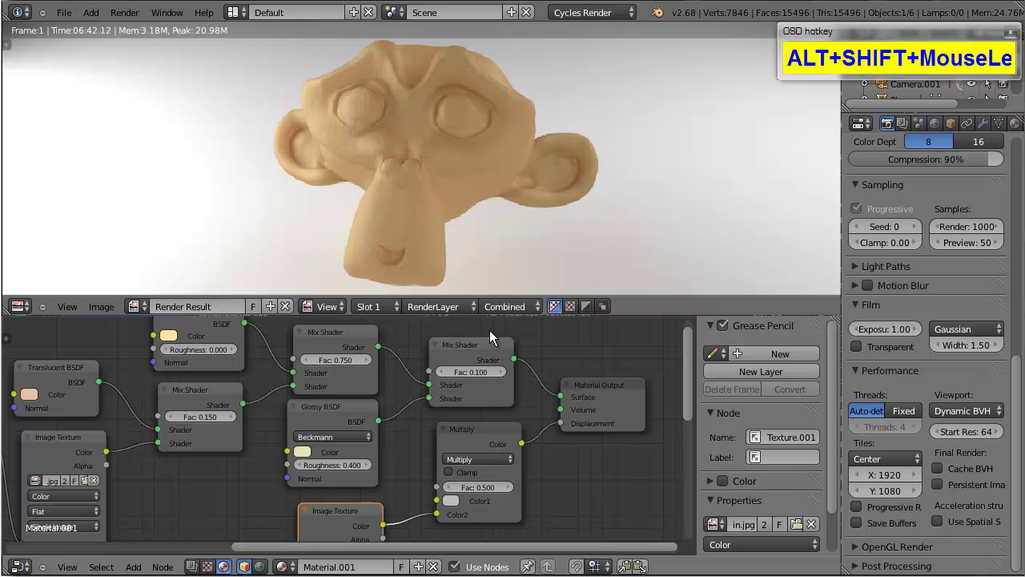
pyautogui.click(449, 435)
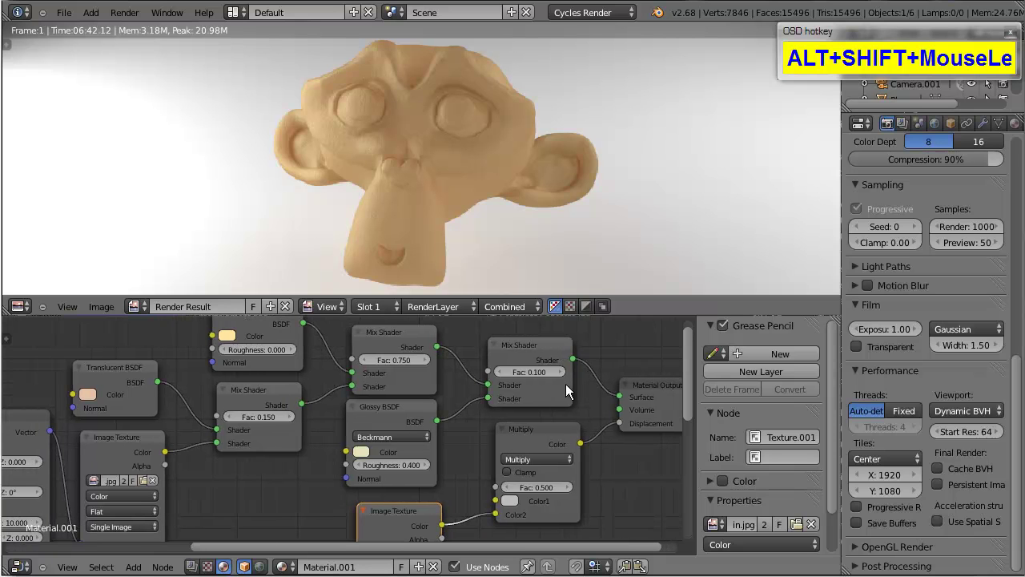
pyautogui.click(410, 382)
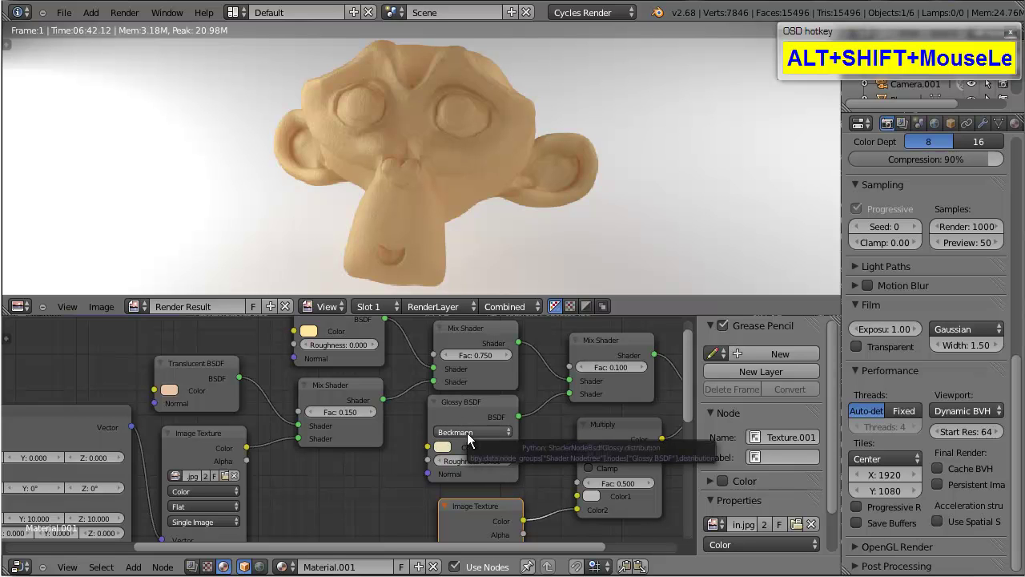
pyautogui.click(475, 428)
pyautogui.click(342, 388)
pyautogui.click(381, 417)
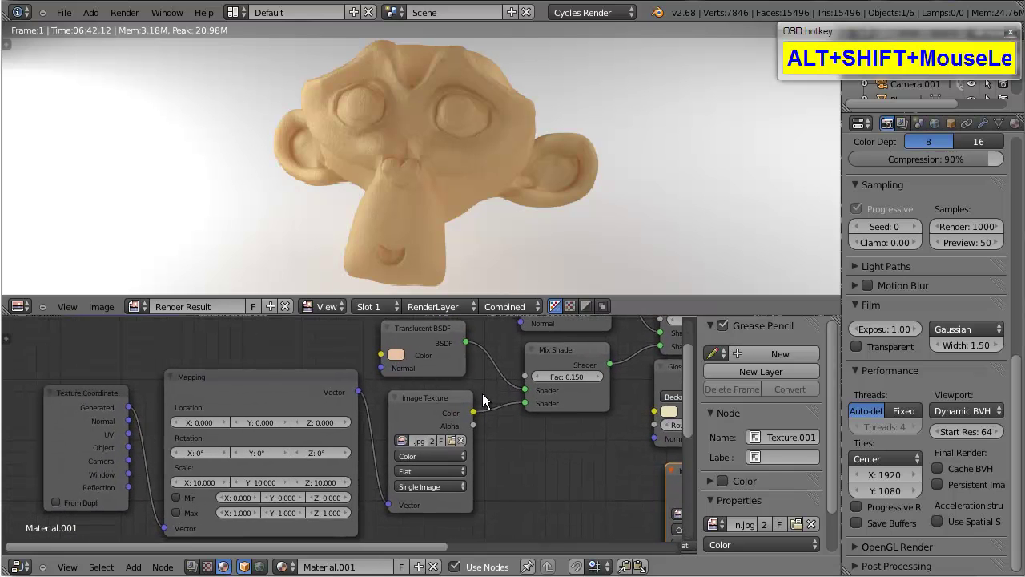
pyautogui.click(427, 385)
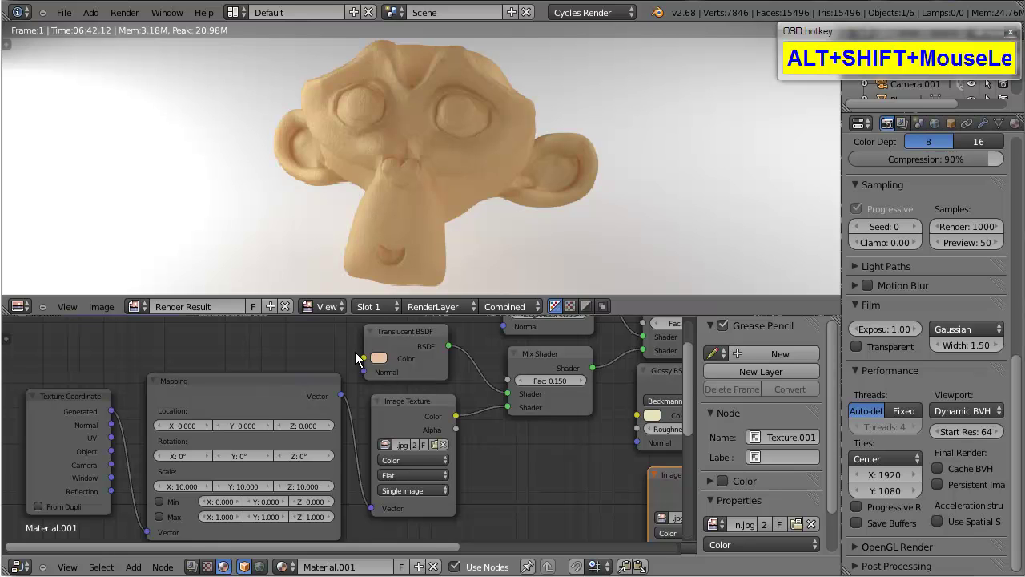
pyautogui.click(441, 421)
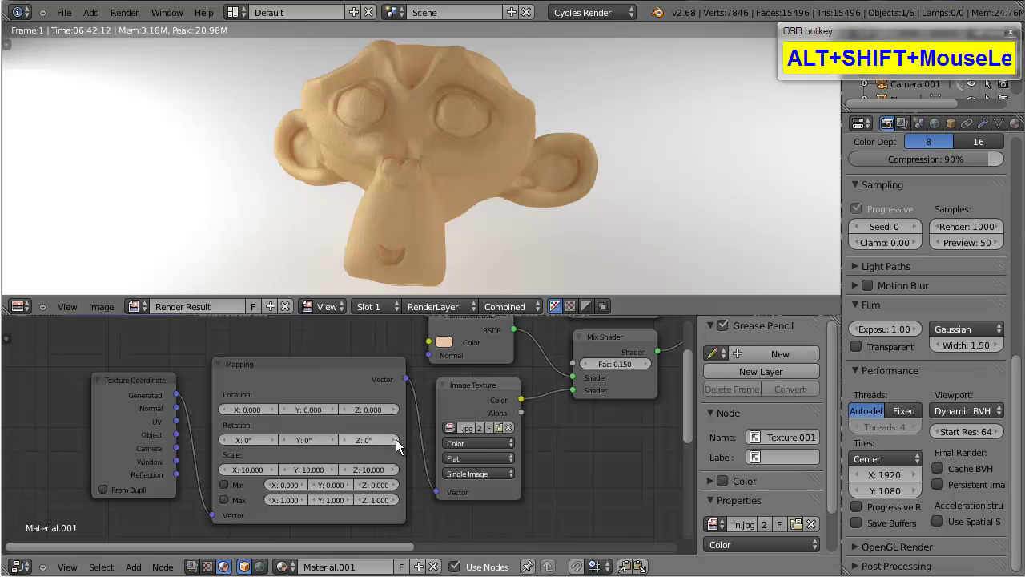
pyautogui.click(357, 418)
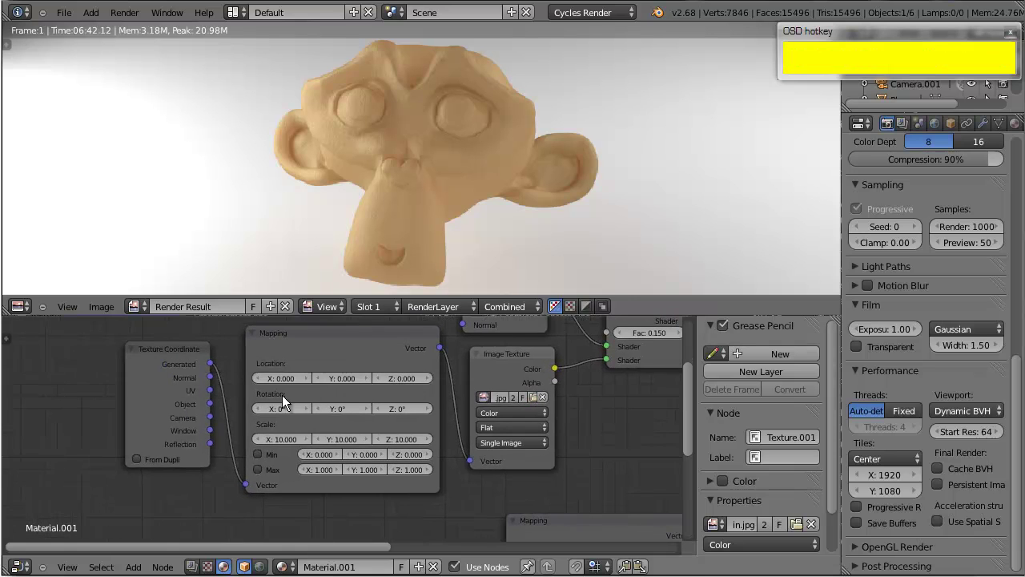
pyautogui.click(474, 442)
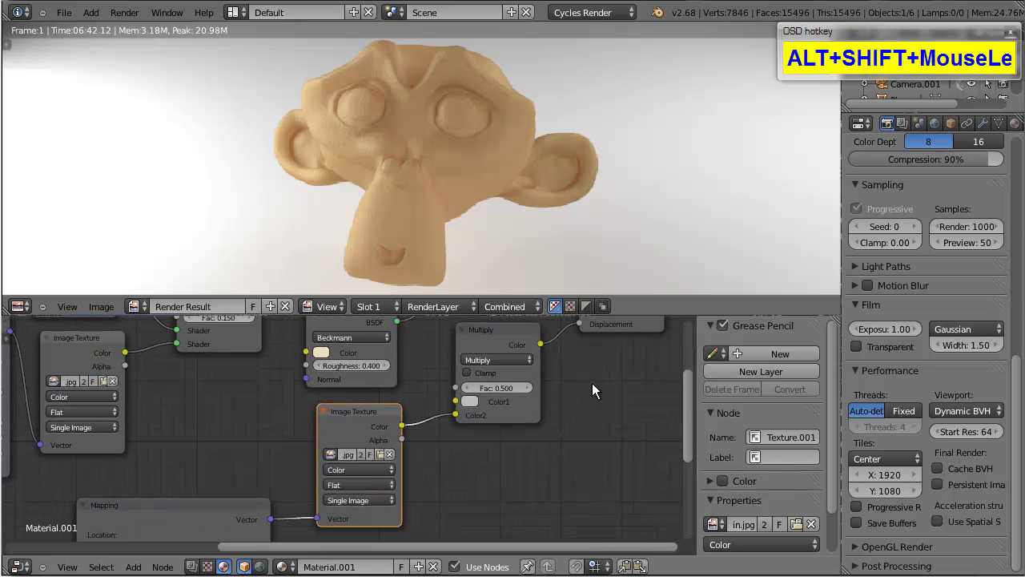
pyautogui.click(384, 470)
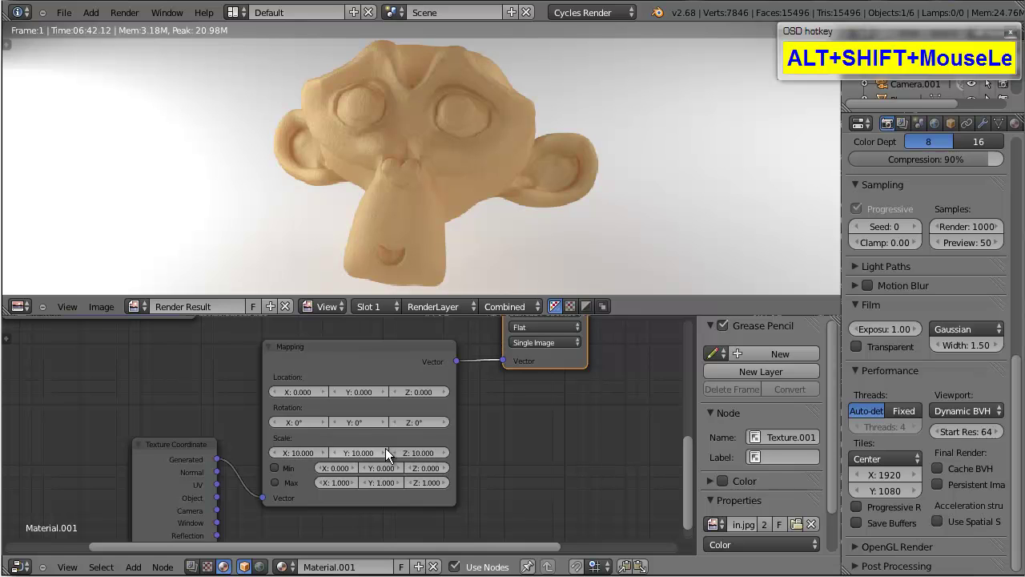
pyautogui.click(350, 514)
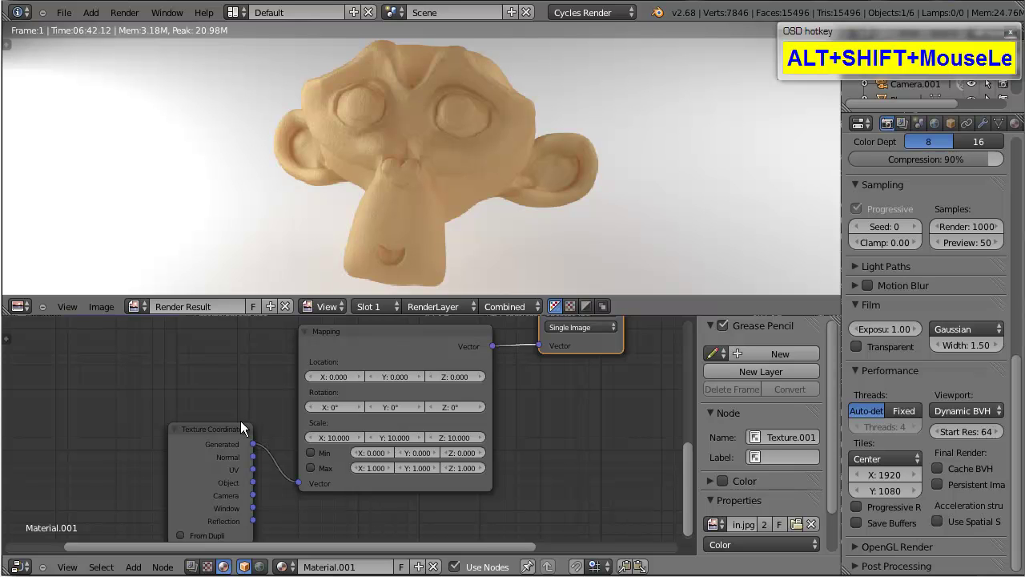
pyautogui.scroll(-3)
pyautogui.click(457, 364)
pyautogui.scroll(-3)
pyautogui.scroll(3)
pyautogui.scroll(-3)
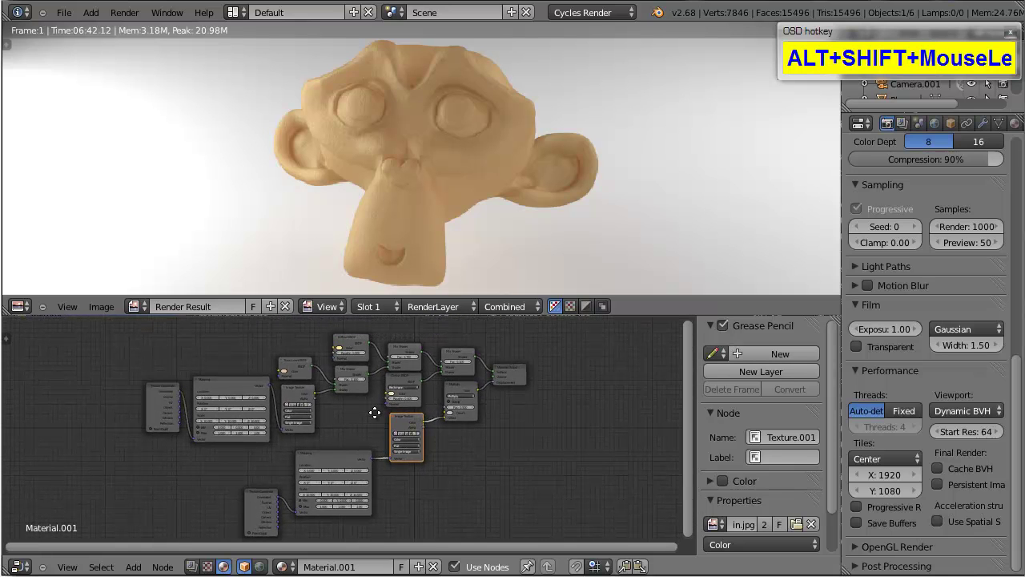
pyautogui.moveTo(276, 474); pyautogui.dragTo(379, 484)
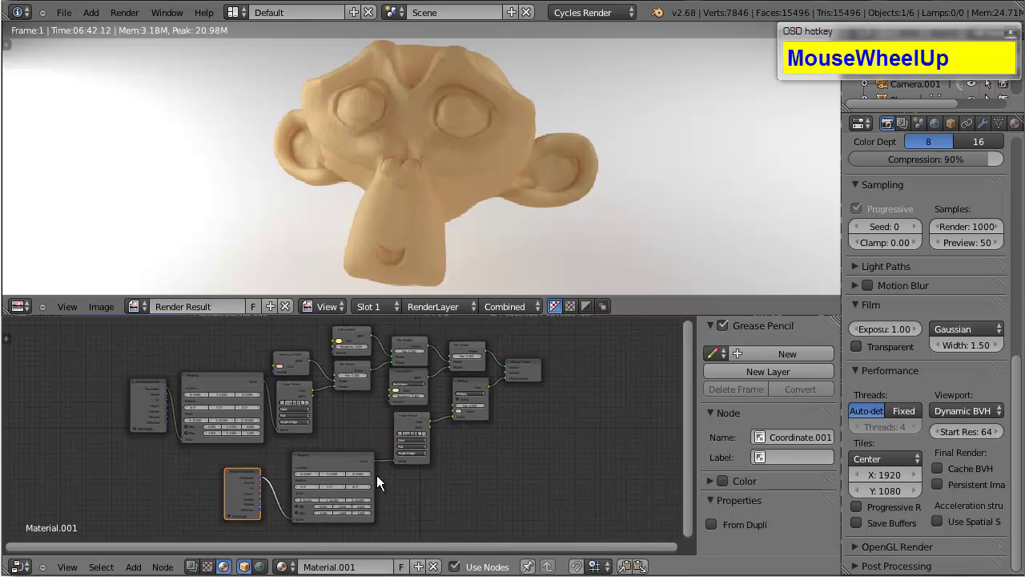
pyautogui.scroll(3)
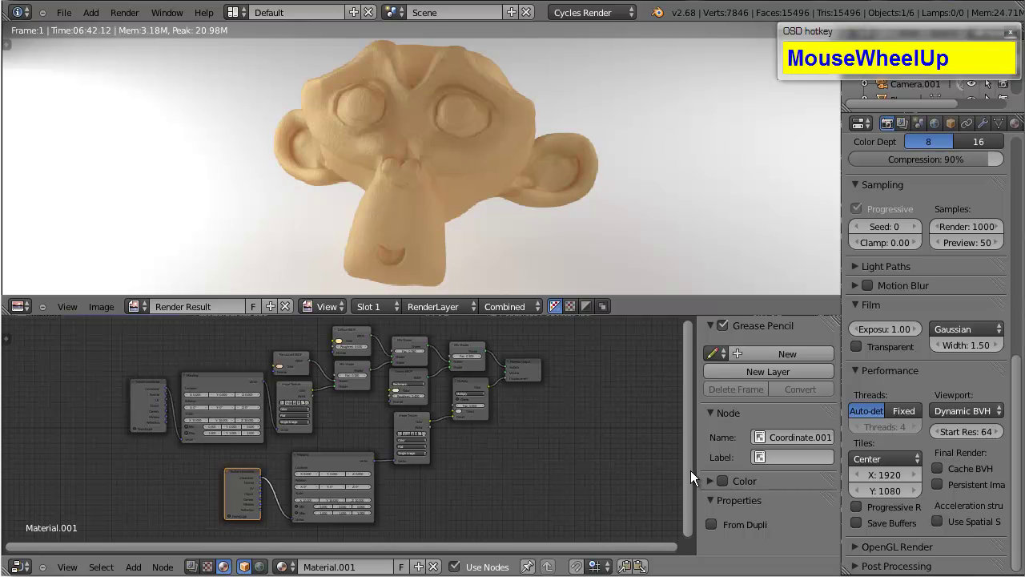